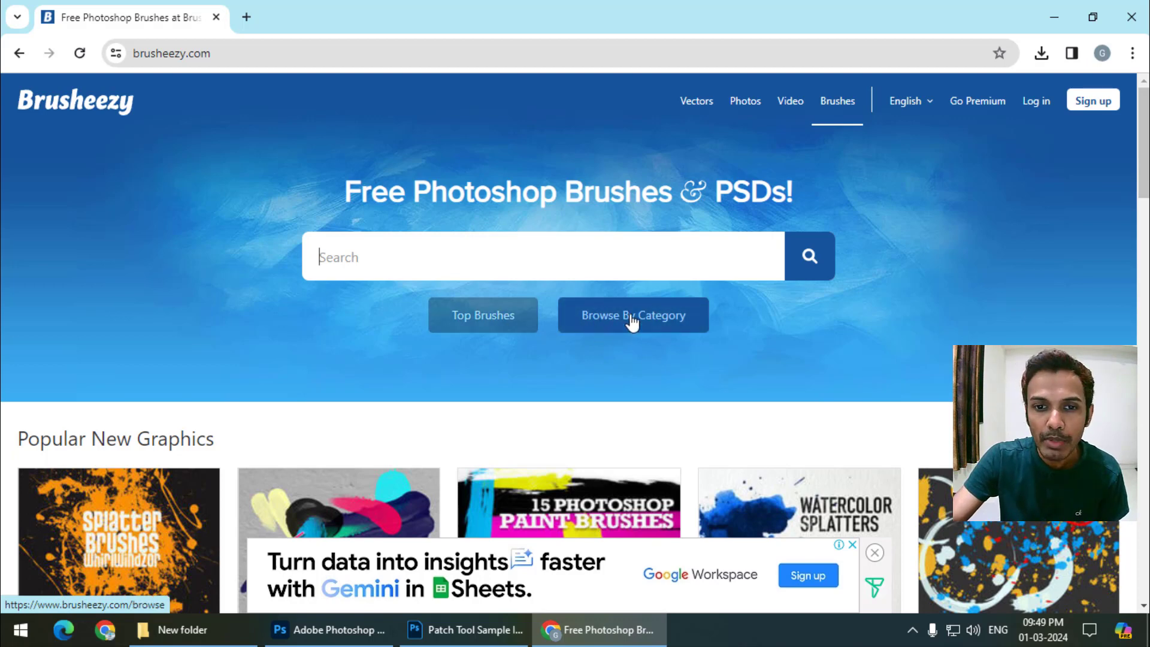
- Go to Brusheezy's category page and look through Abstract, Backgrounds, Grunge and Patterns
left_click(630, 329)
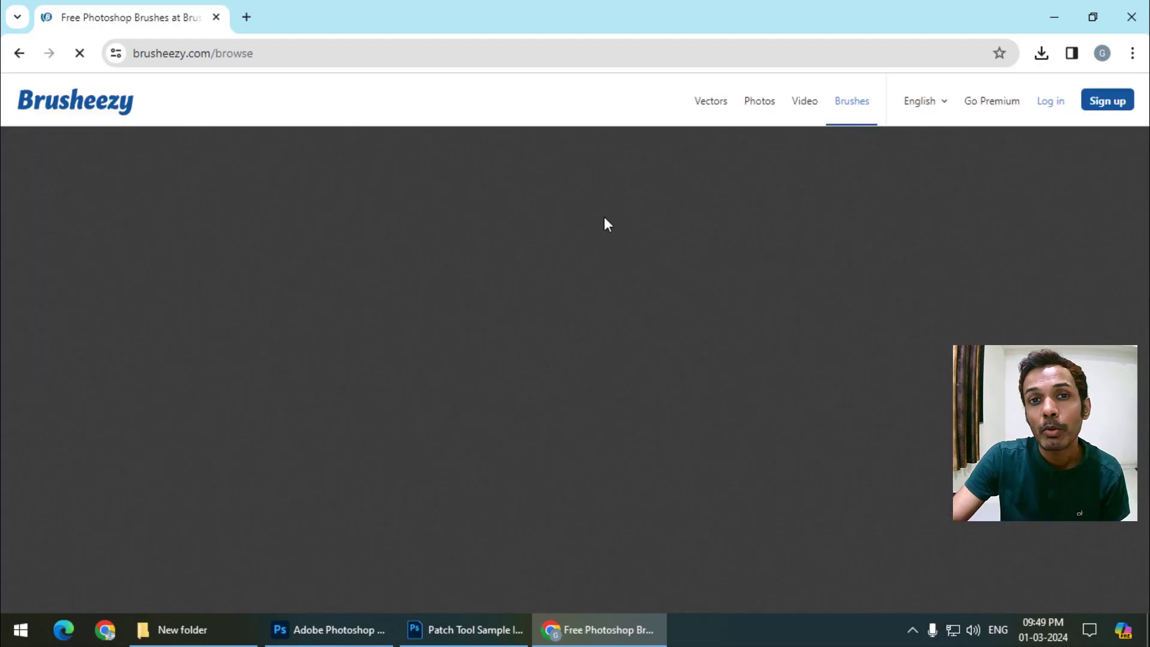
scroll("down", 3)
scroll("up", 3)
scroll("down", 3)
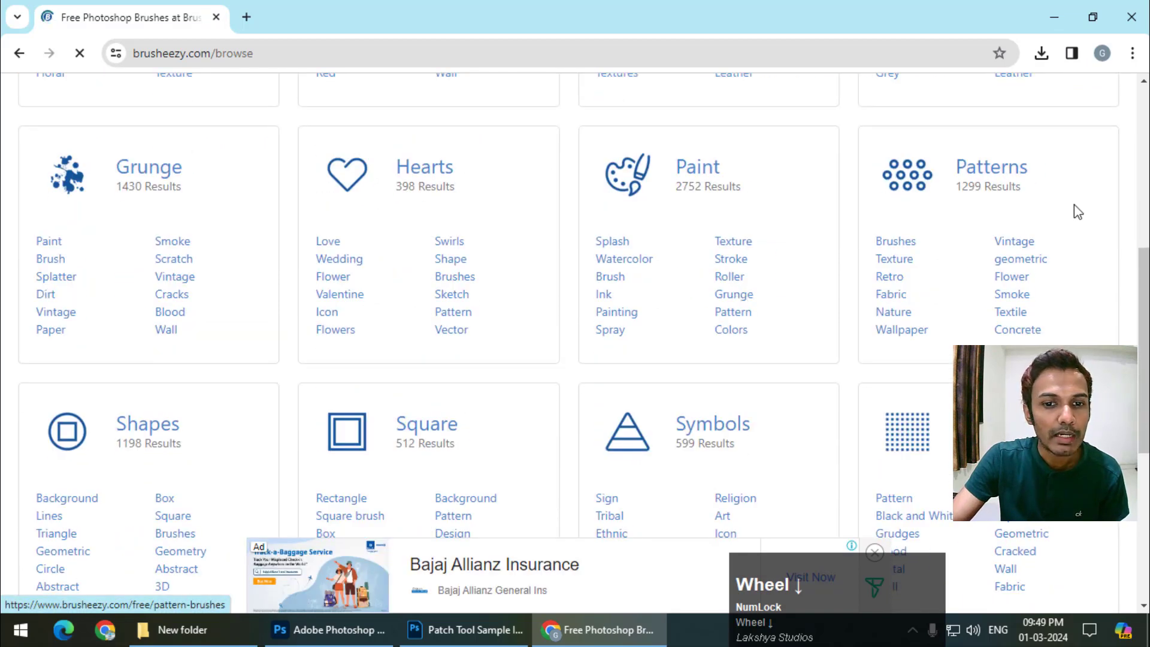
scroll("up", 3)
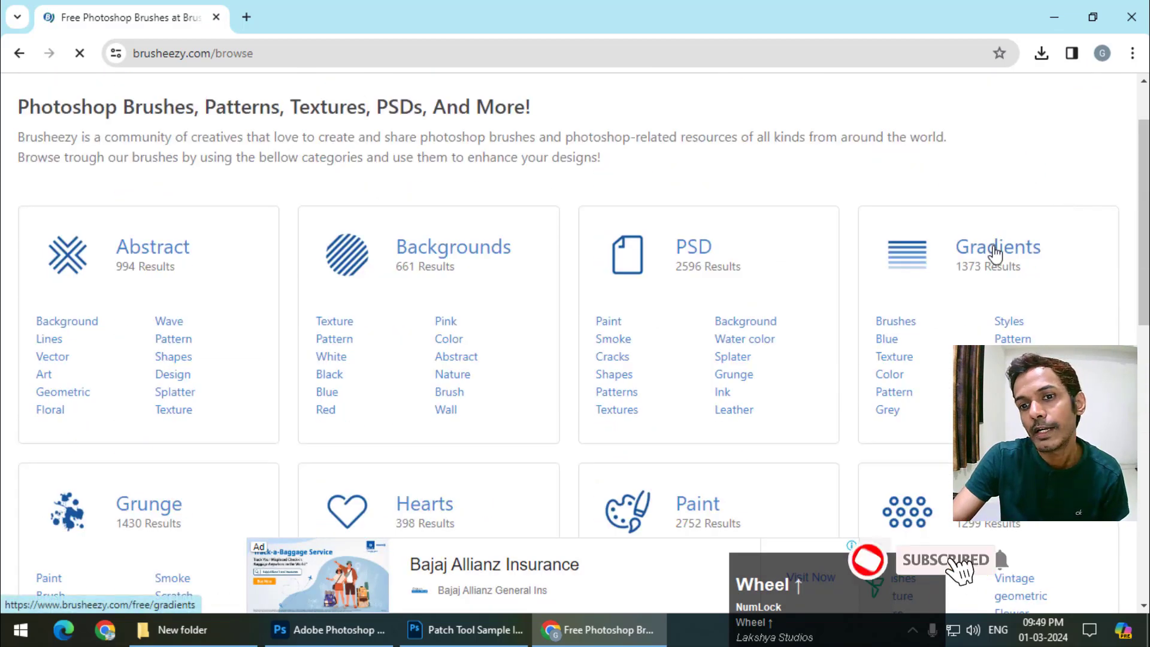
- From the free brush pack list, run a search for 'smoke' brushes
left_click(914, 333)
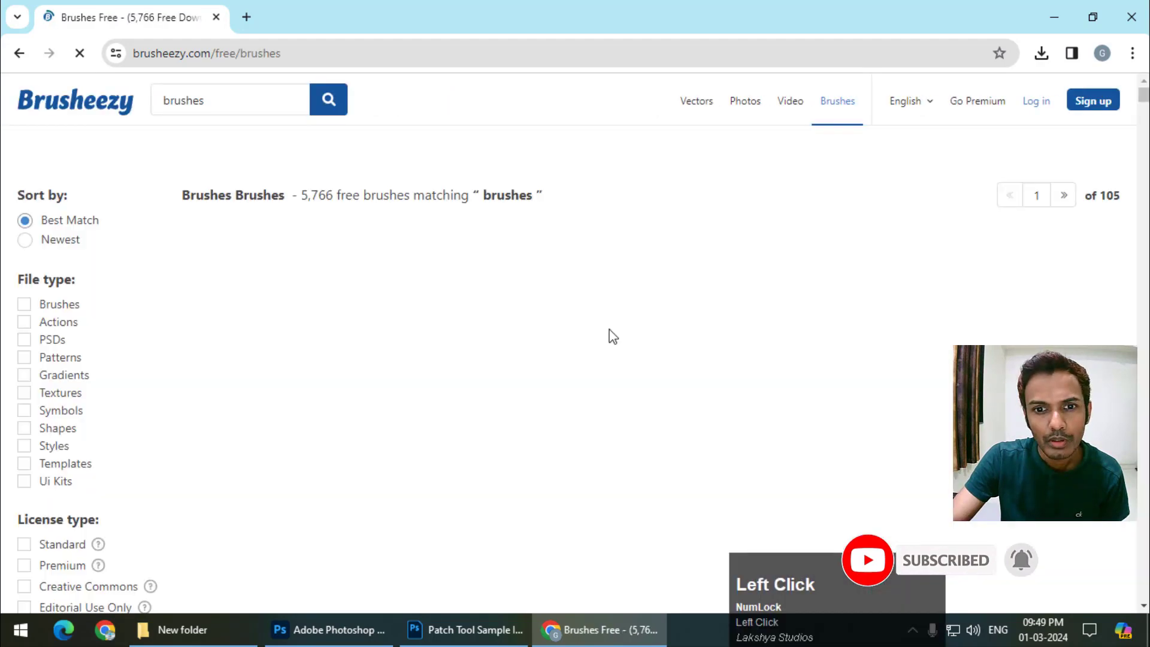
scroll("down", 3)
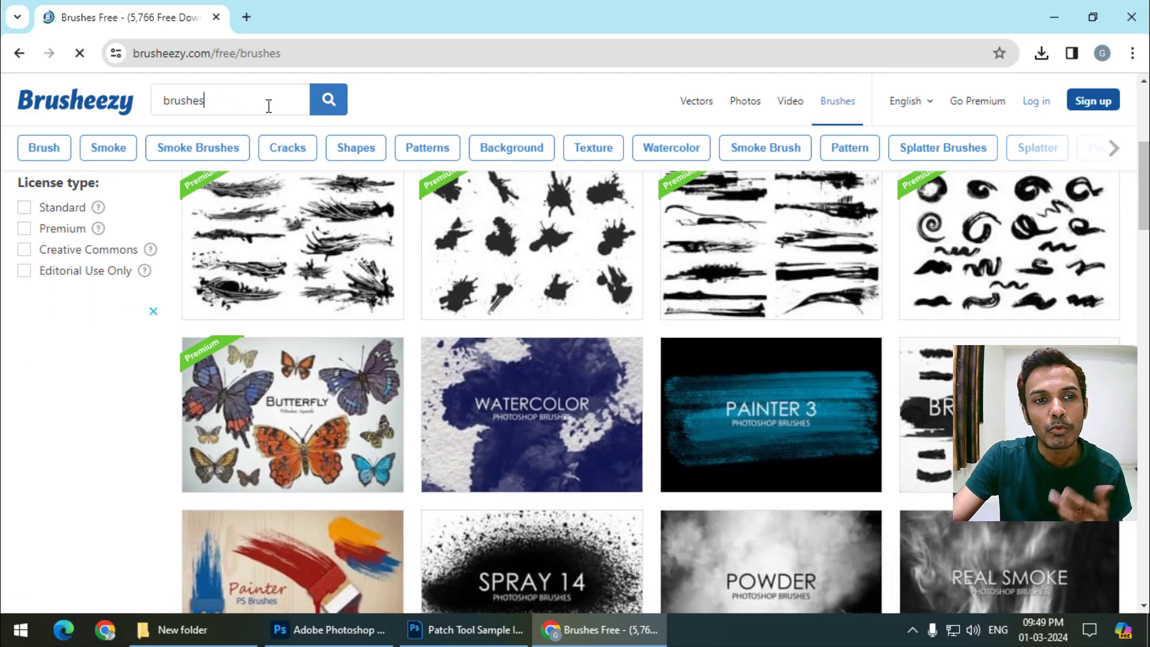
left_click_drag(152, 102, 132, 112)
type("som")
key("BackSpace")
type("moke")
key("Return")
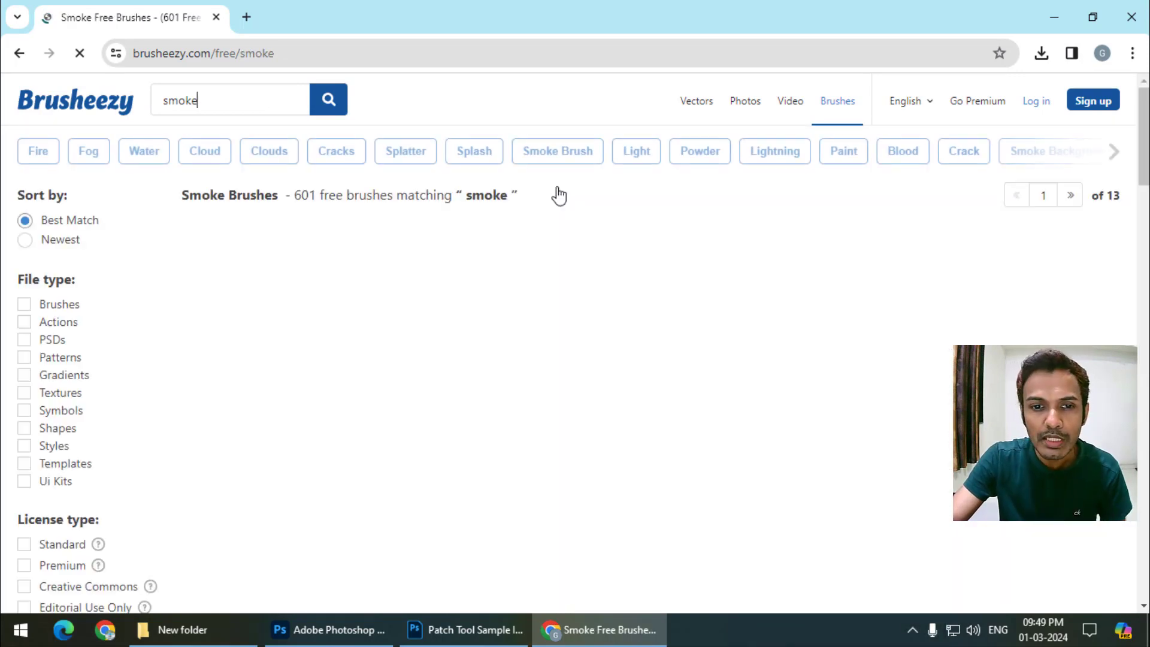
- Browse the smoke results and open the Free Real Smoke Photoshop Brushes 3 pack page
scroll("down", 3)
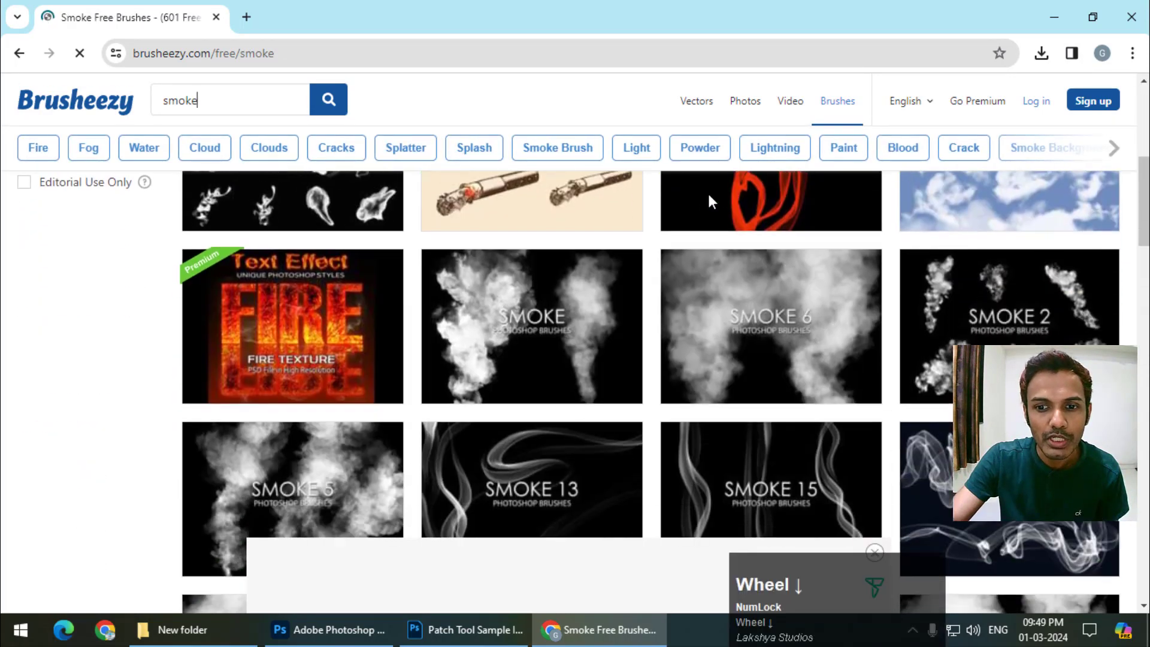
scroll("up", 3)
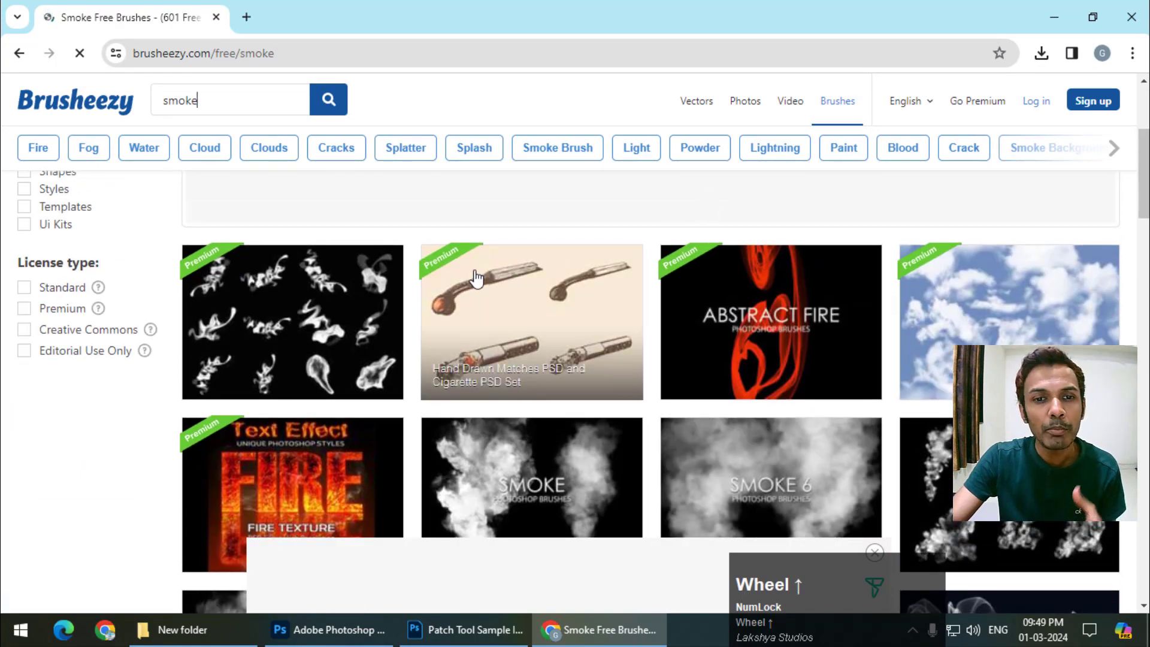
scroll("down", 3)
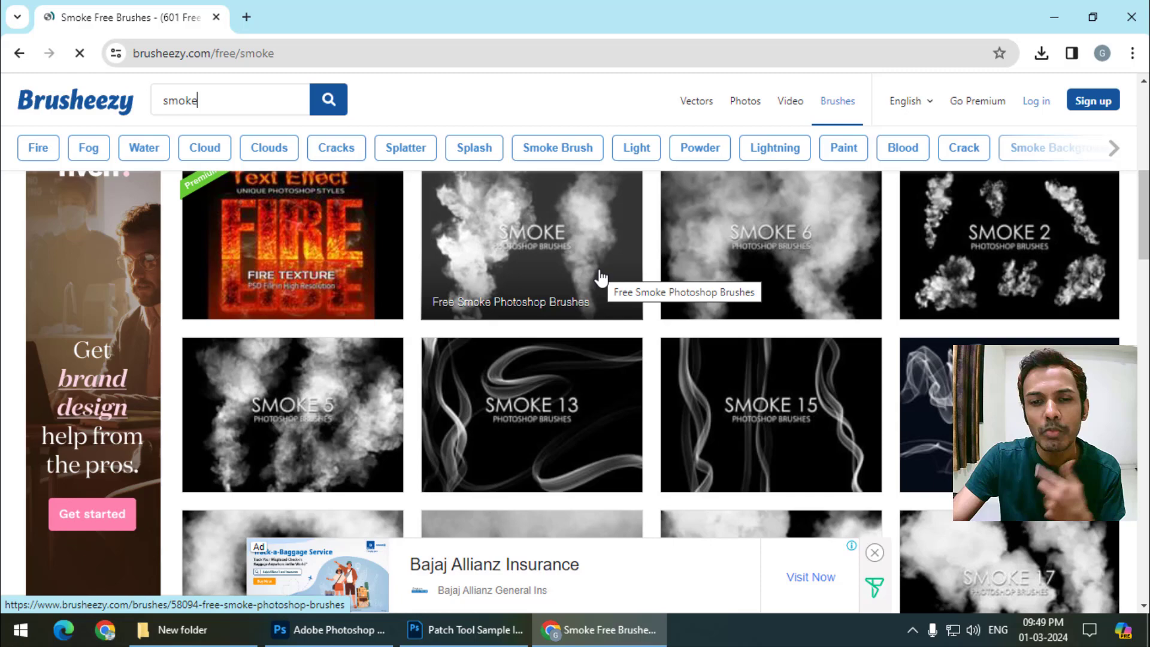
scroll("down", 3)
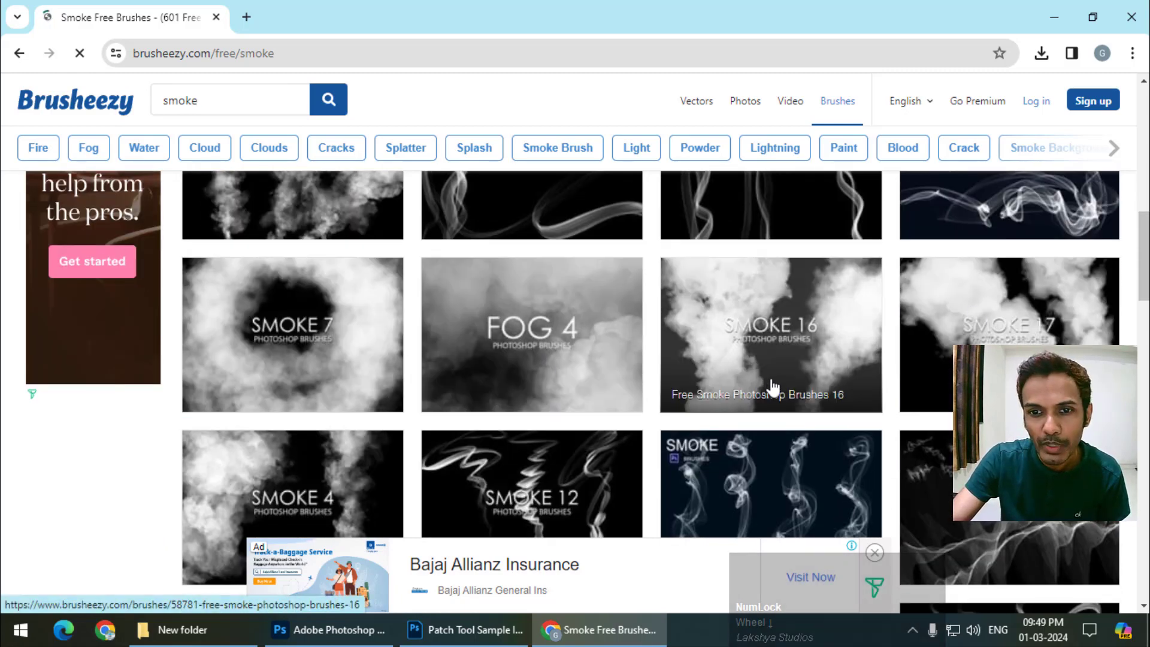
scroll("down", 3)
scroll("up", 3)
scroll("down", 3)
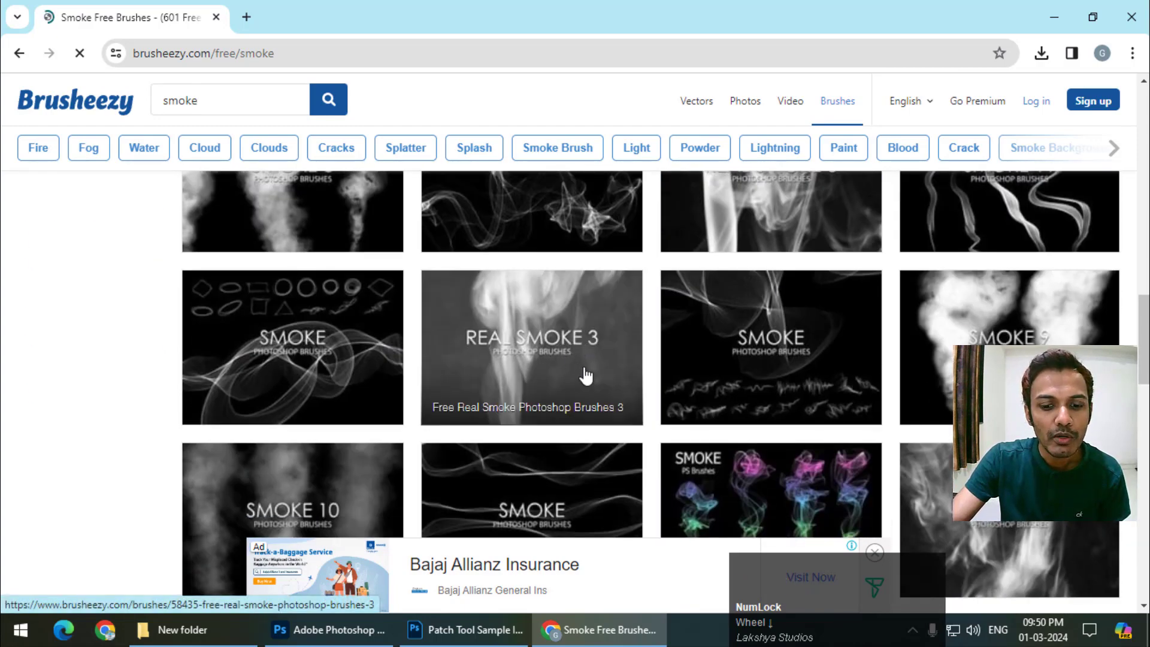
- Download the Free Real Smoke Photoshop Brushes 3 zip and save it into New folder
left_click(587, 378)
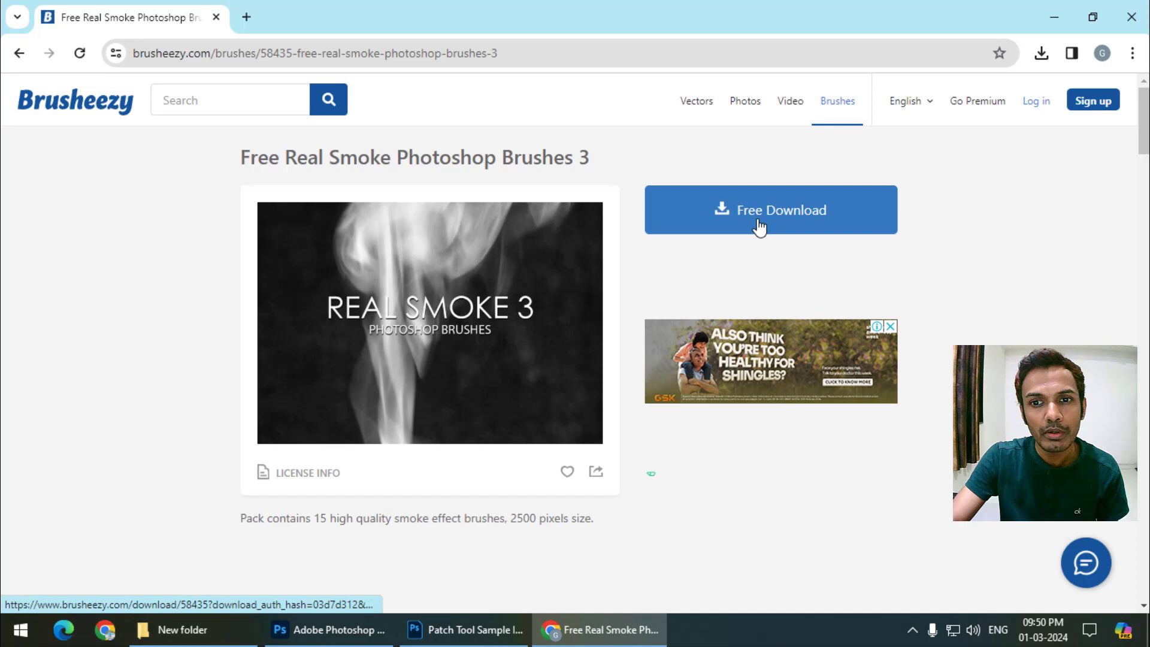
left_click(761, 231)
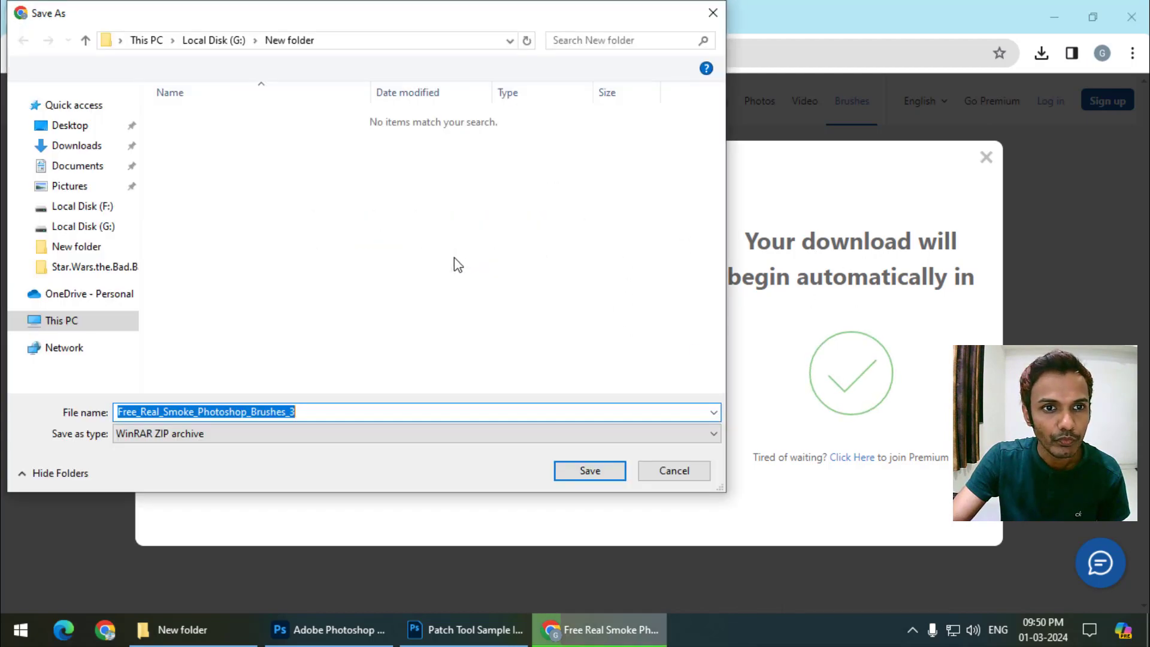
left_click(605, 474)
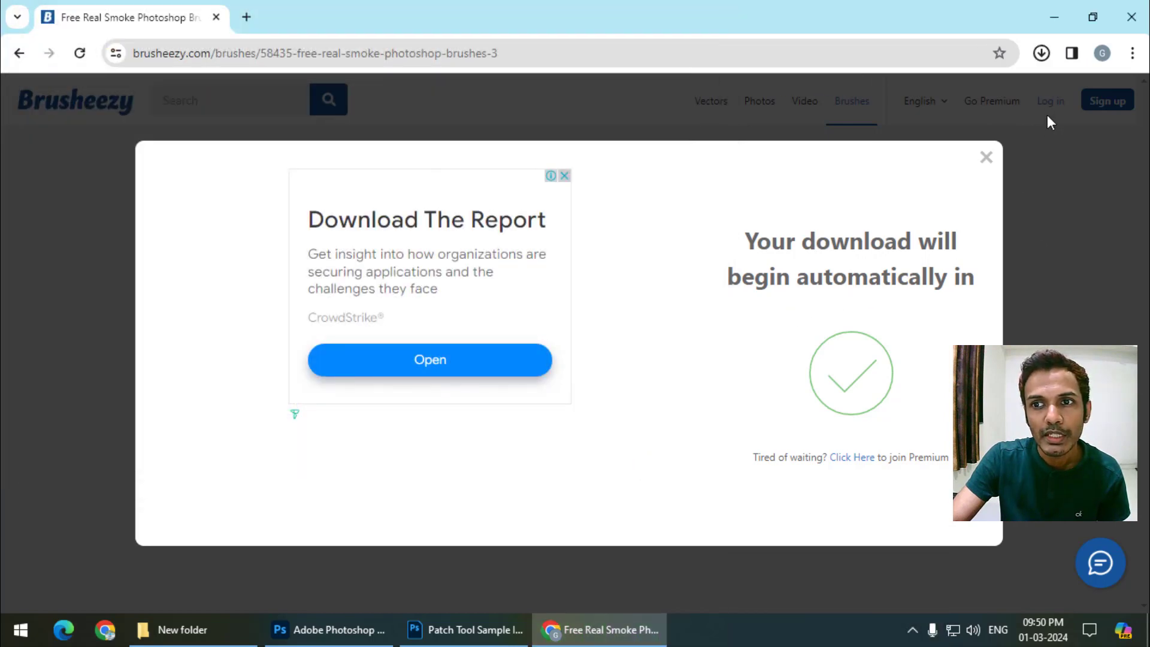
- From Chrome's downloads, show the downloaded pack in its folder
double_click(1052, 61)
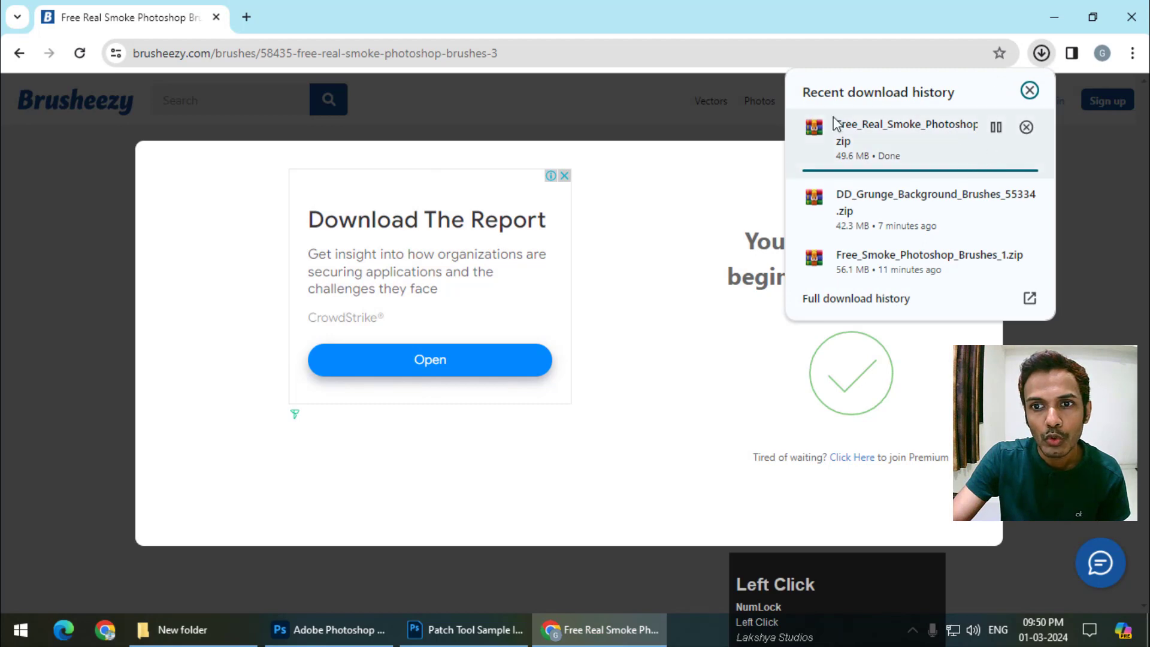
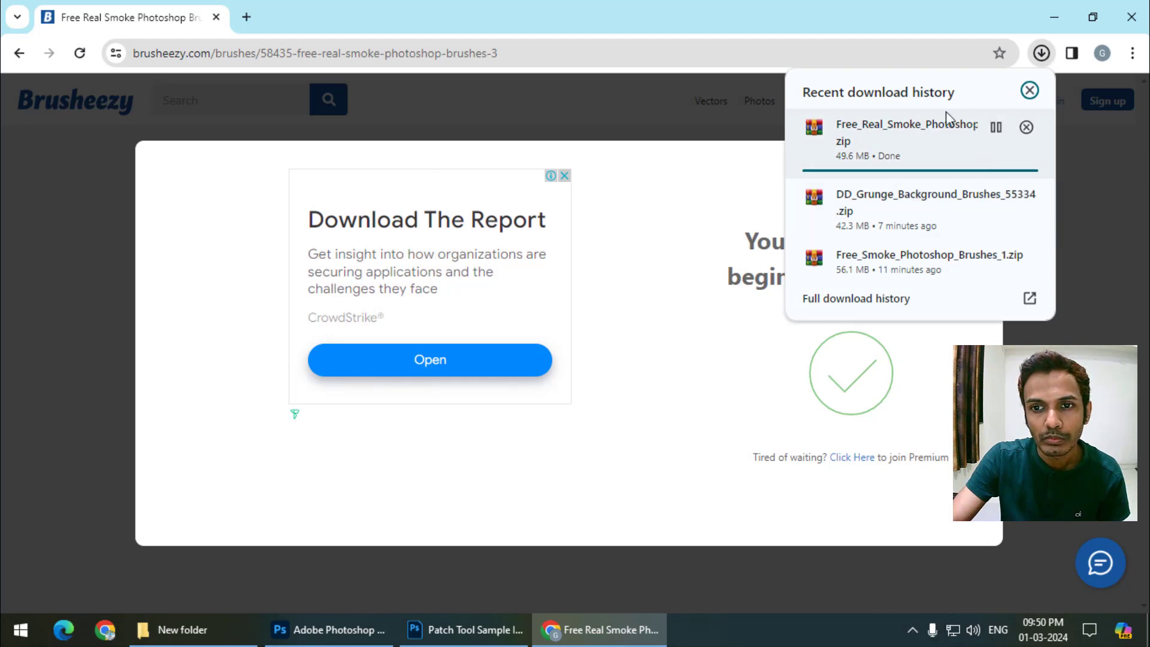
left_click(1049, 60)
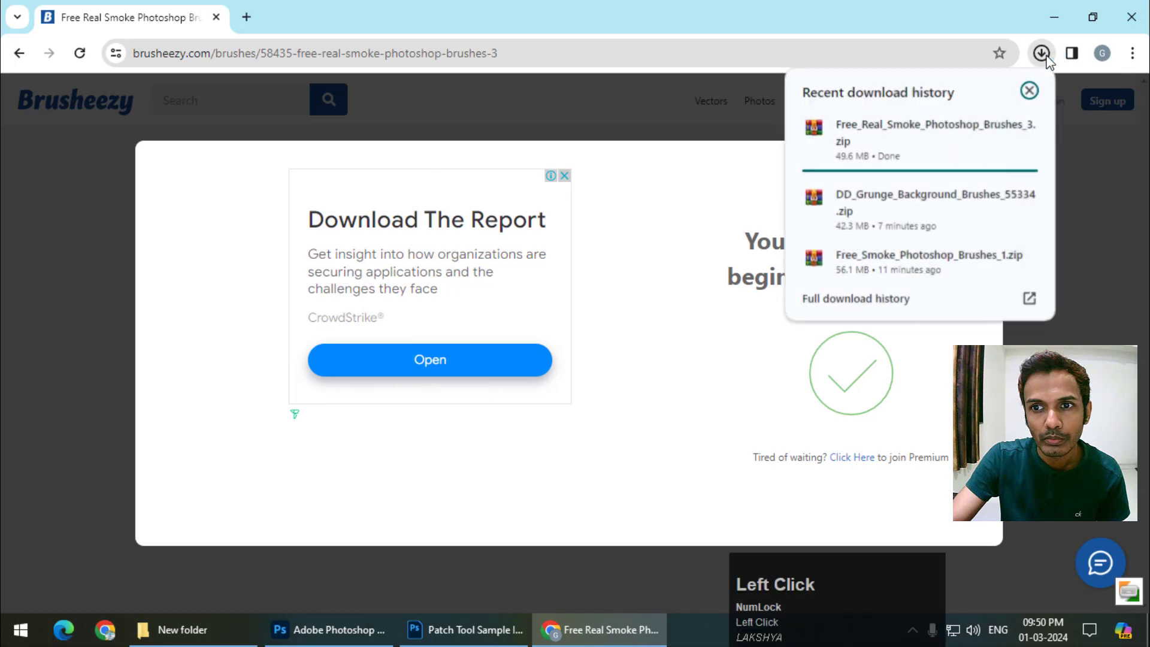
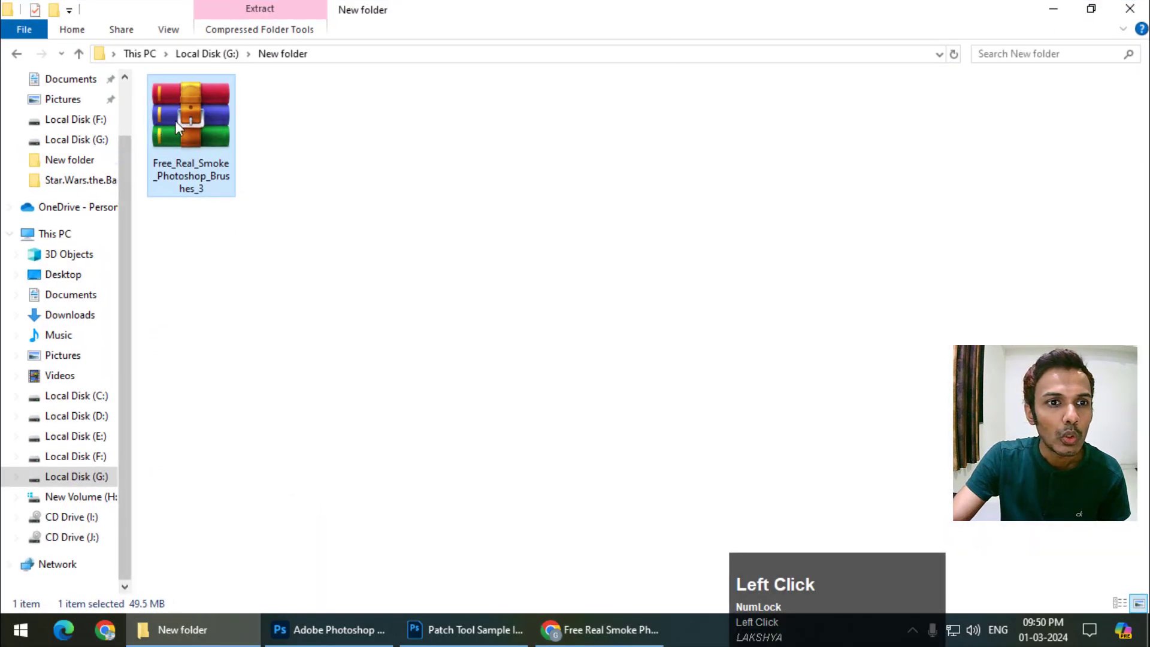
- Extract the smoke brush zip here and open the extracted folder holding the ABR file
right_click(181, 127)
left_click(250, 233)
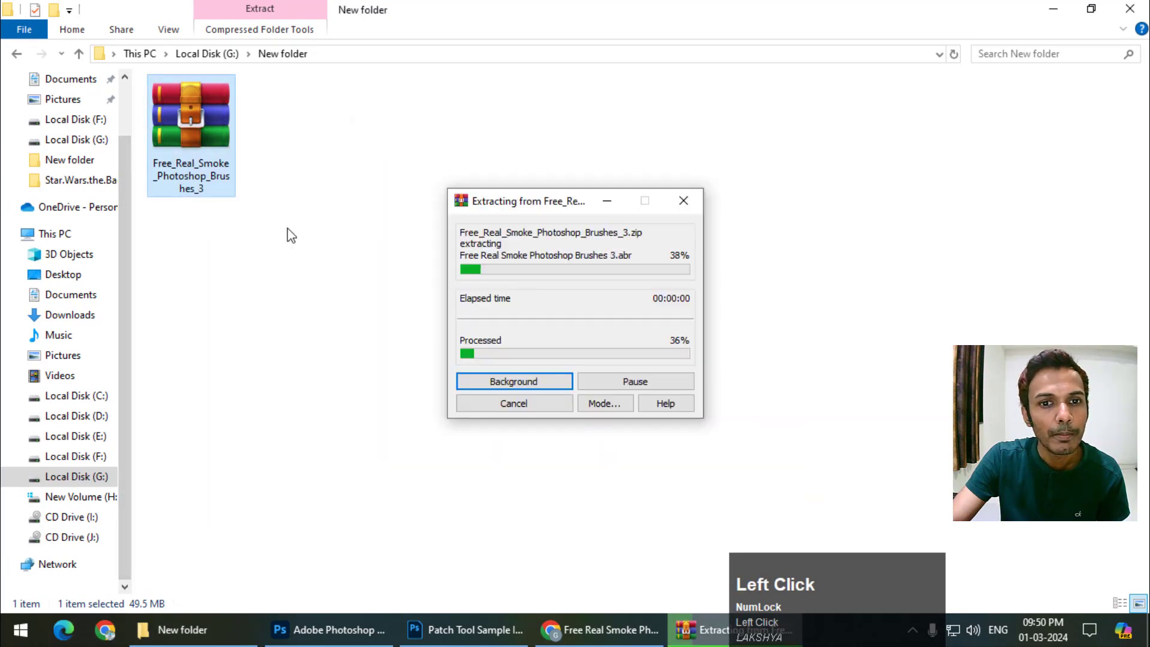
left_click(212, 142)
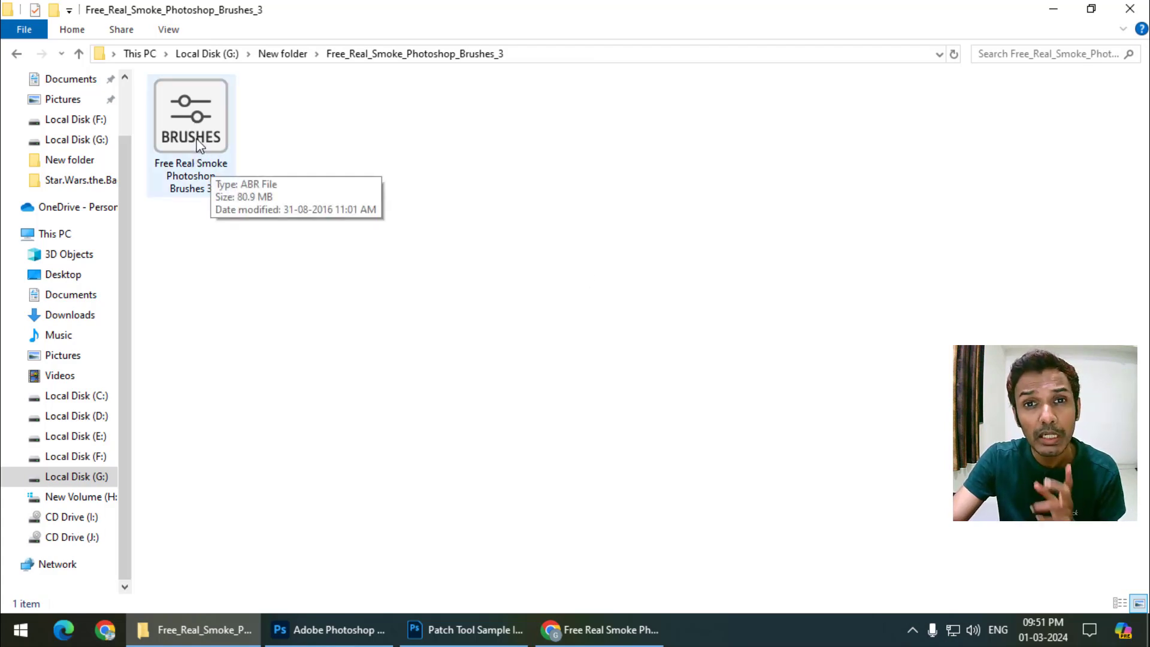
- Back in Photoshop, pick brush 35 from the Free Real Smoke Photoshop Brushes 3 set at 2500 px
left_click(199, 141)
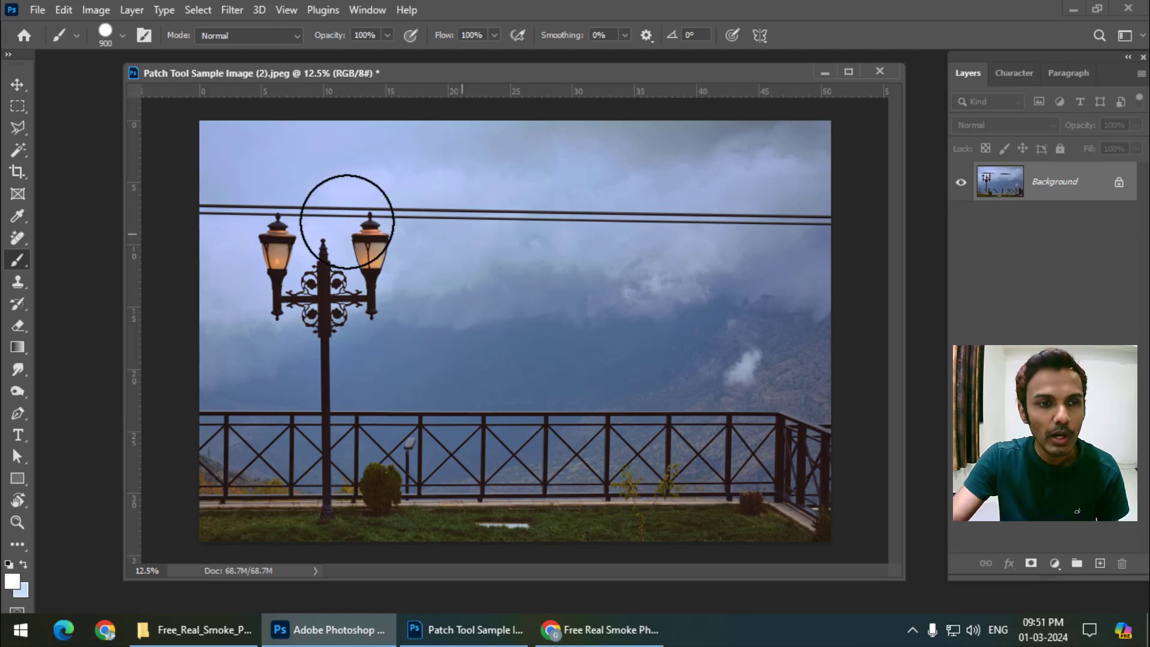
right_click(20, 266)
left_click(80, 267)
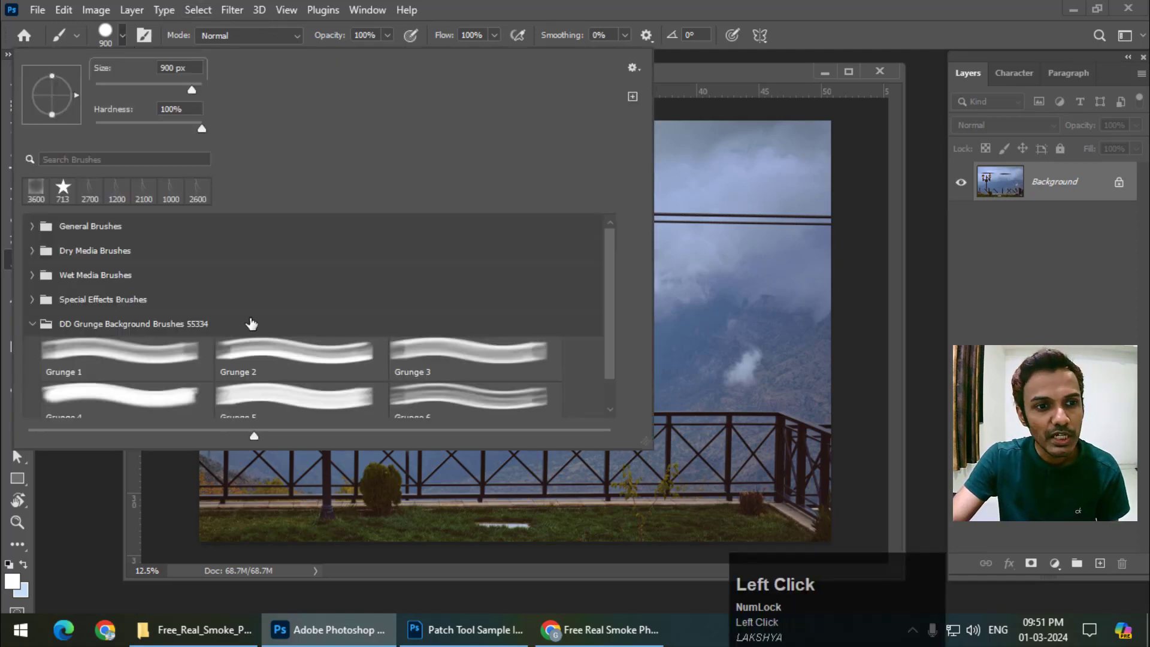
scroll("down", 3)
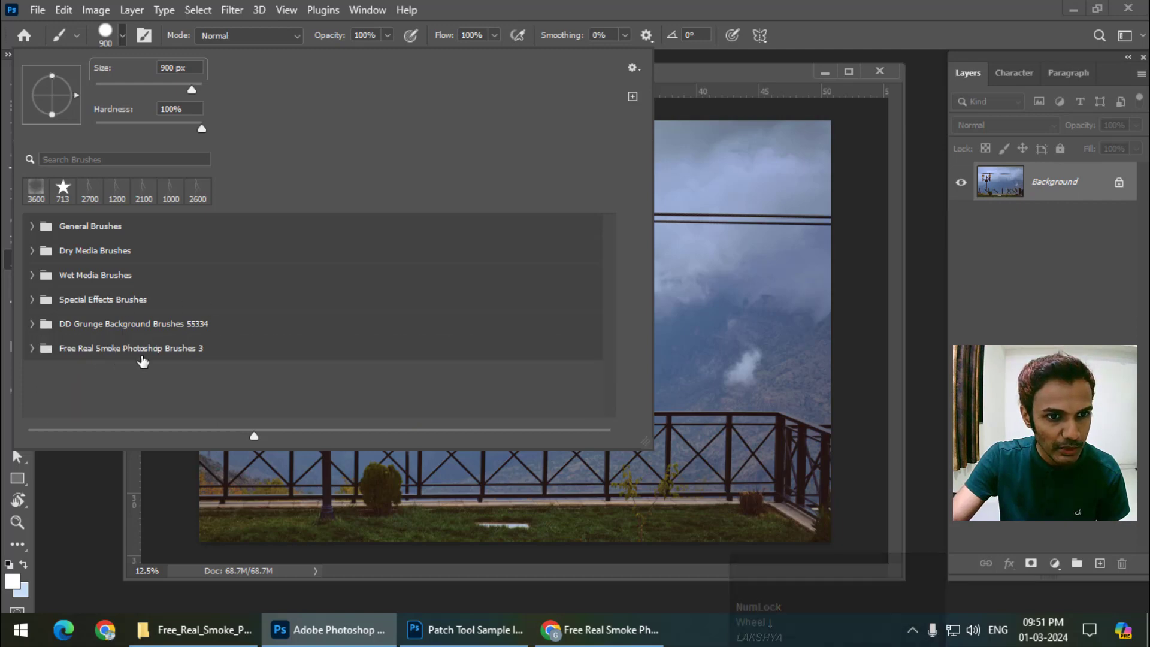
left_click(36, 353)
scroll("down", 3)
scroll("up", 3)
left_click(272, 300)
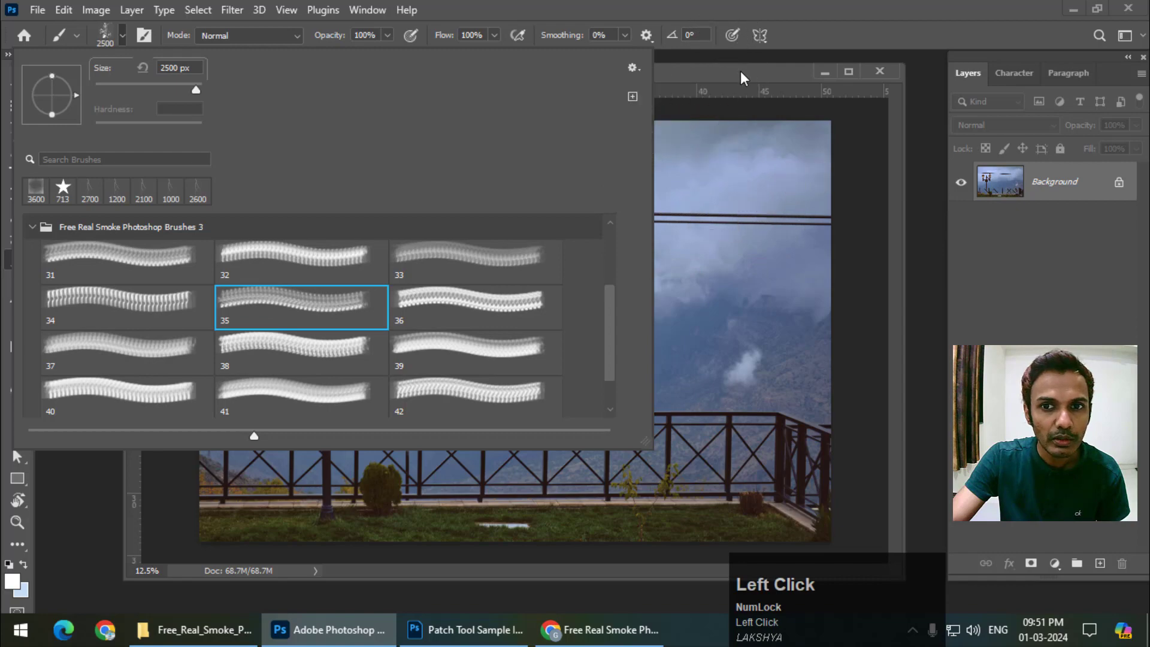
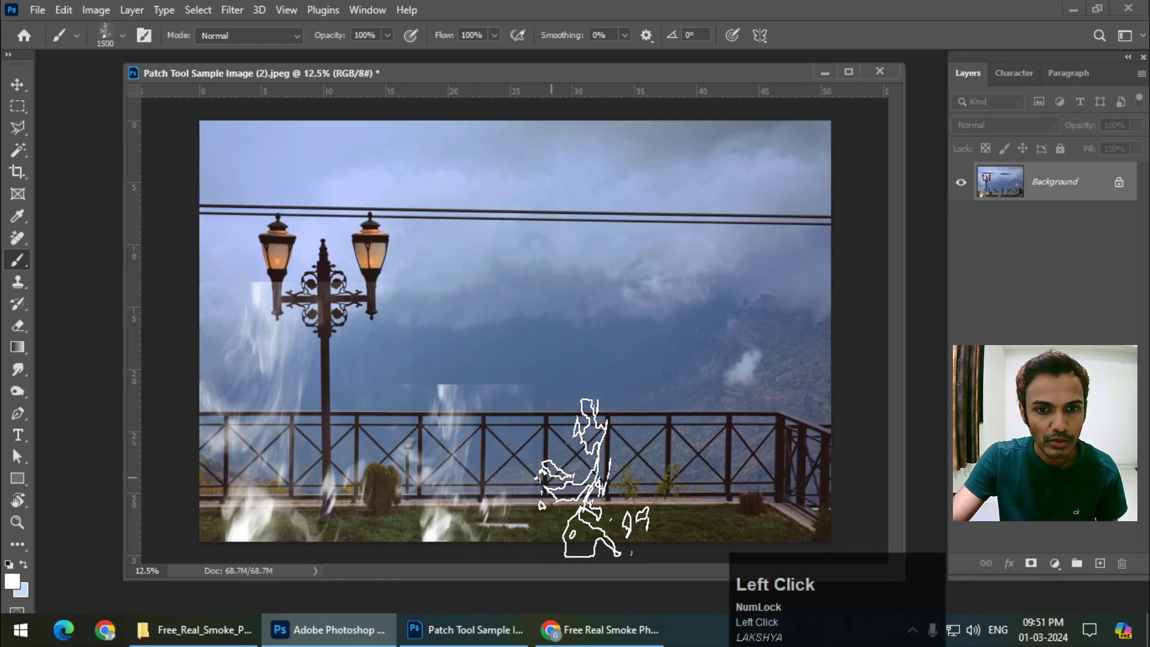
- Enlarge the smoke brush with repeated ] while painting test strokes on the lamppost photo
type("]]]]]]]]]]]]]]]]]]]]")
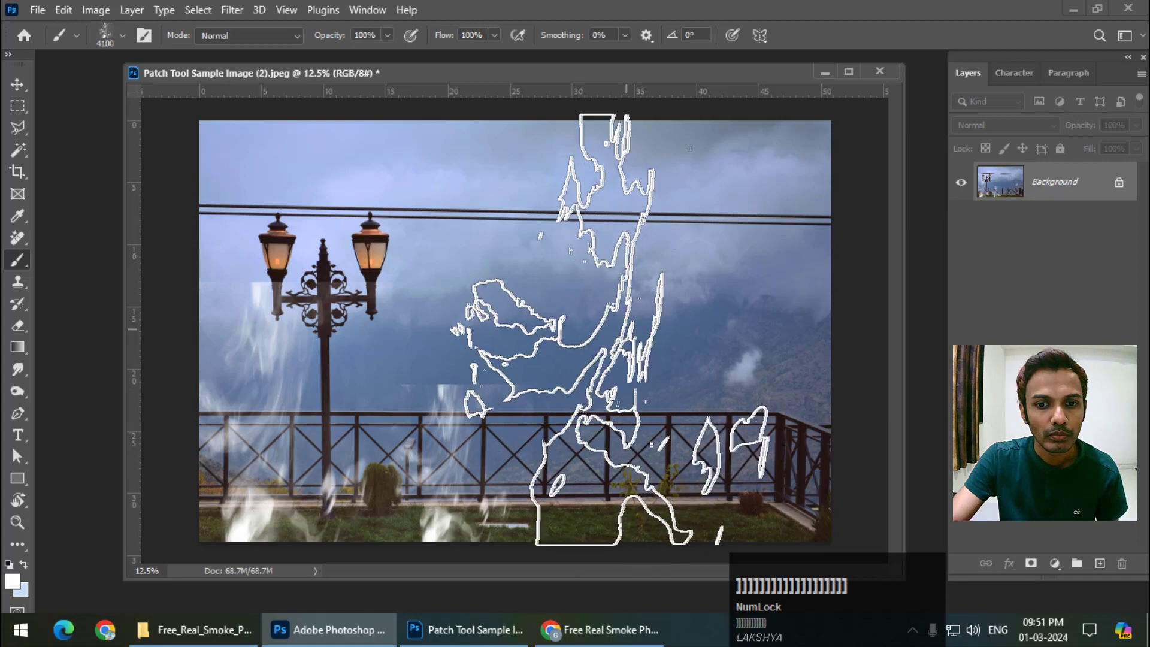
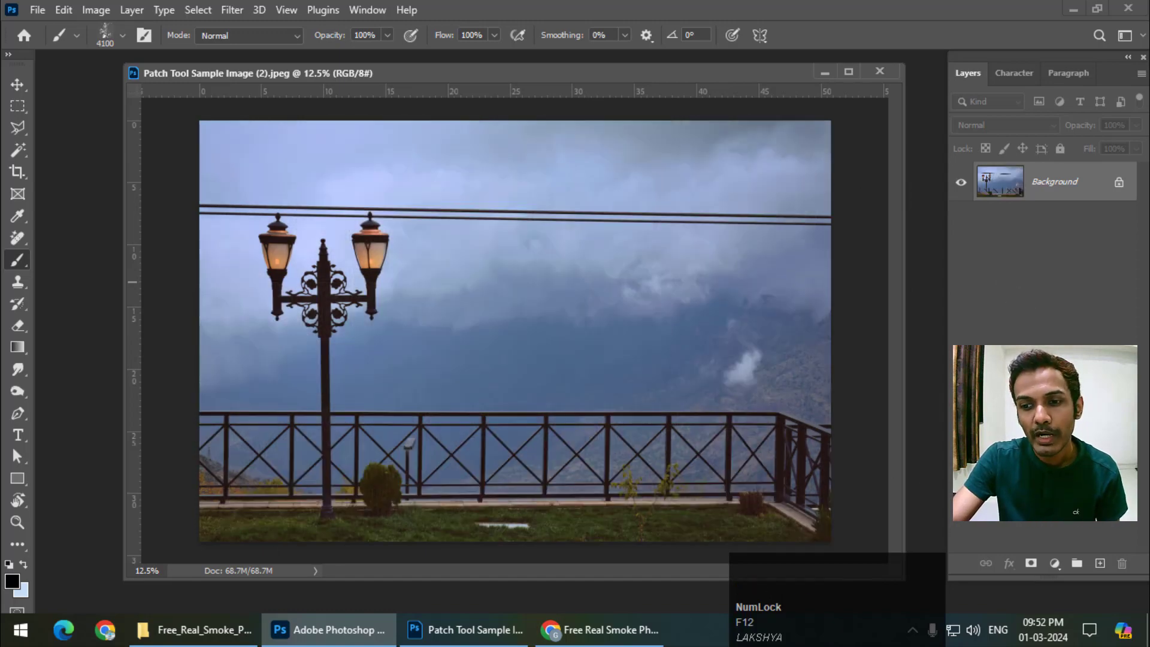
- Stamp more dark smoke, then remove the smoke layer leaving only the Background layer
left_click(544, 253)
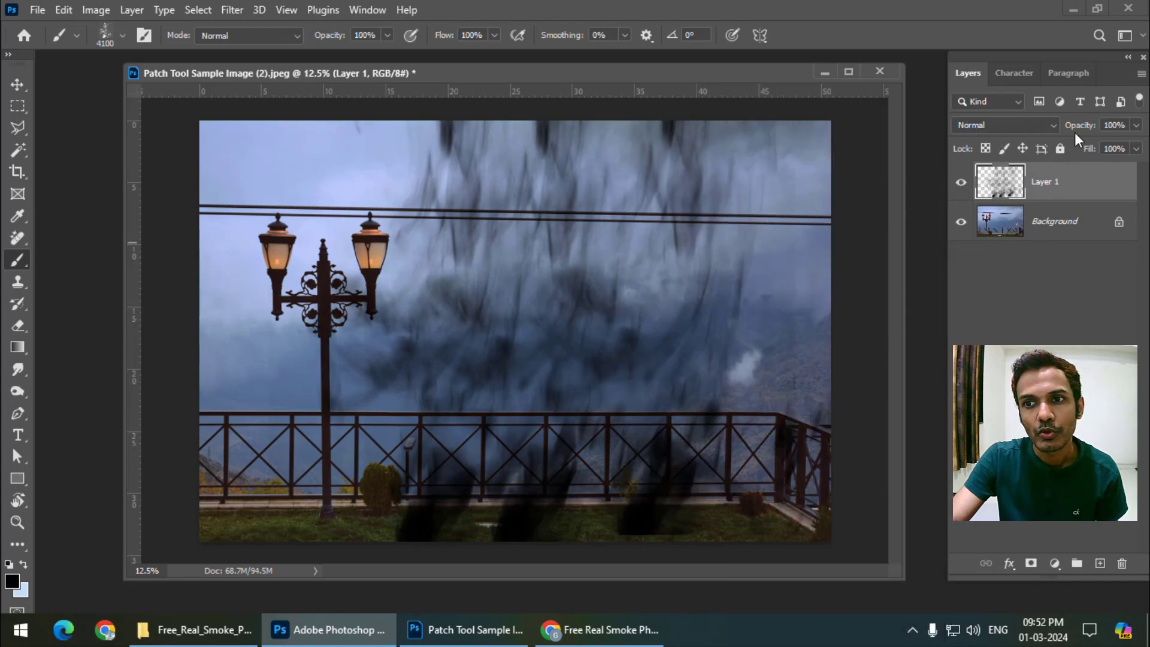
left_click_drag(1091, 133, 12, 94)
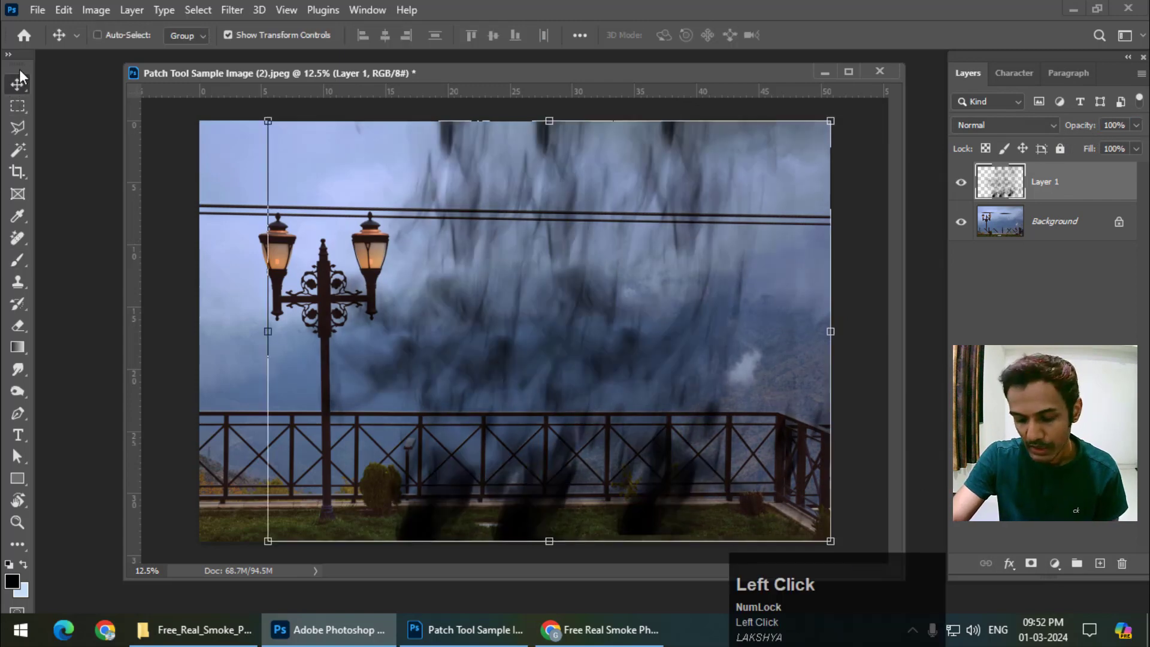
key("Delete")
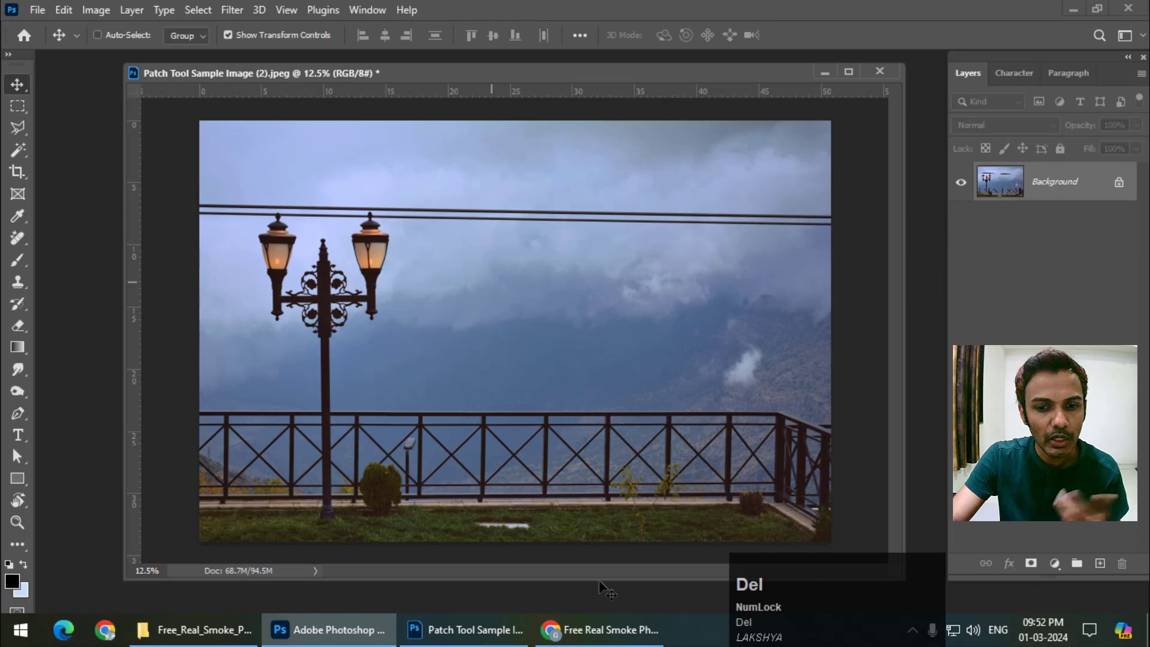
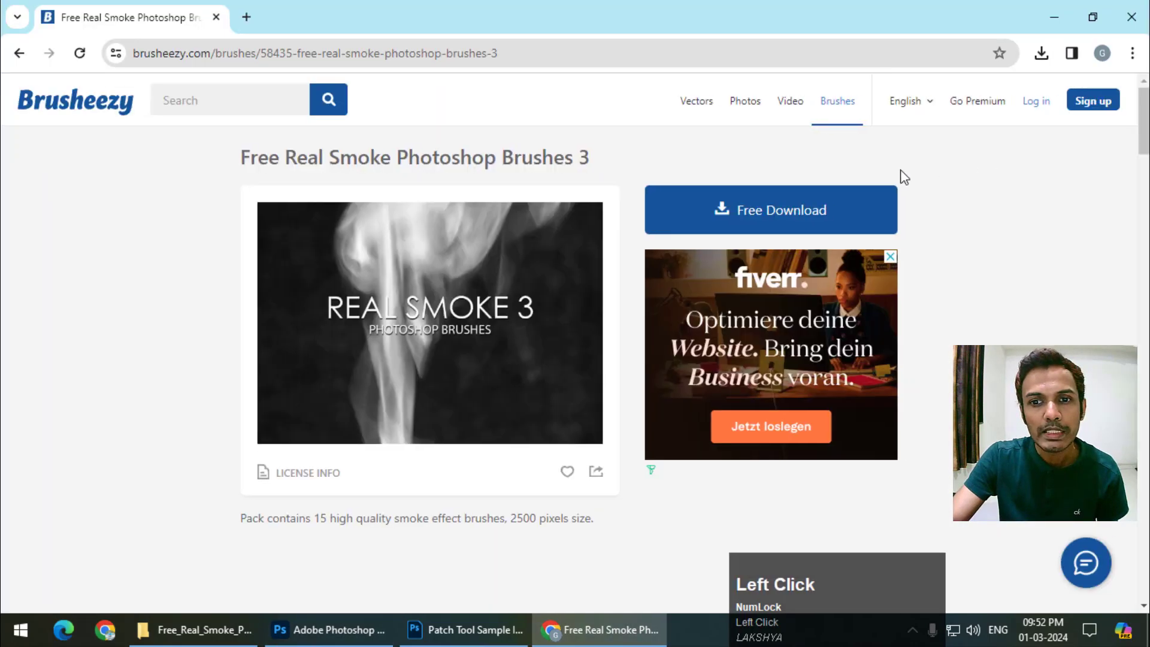
- Scroll through the Top Photoshop Brushes of All Time gallery looking for an abstract pack
scroll("up", 3)
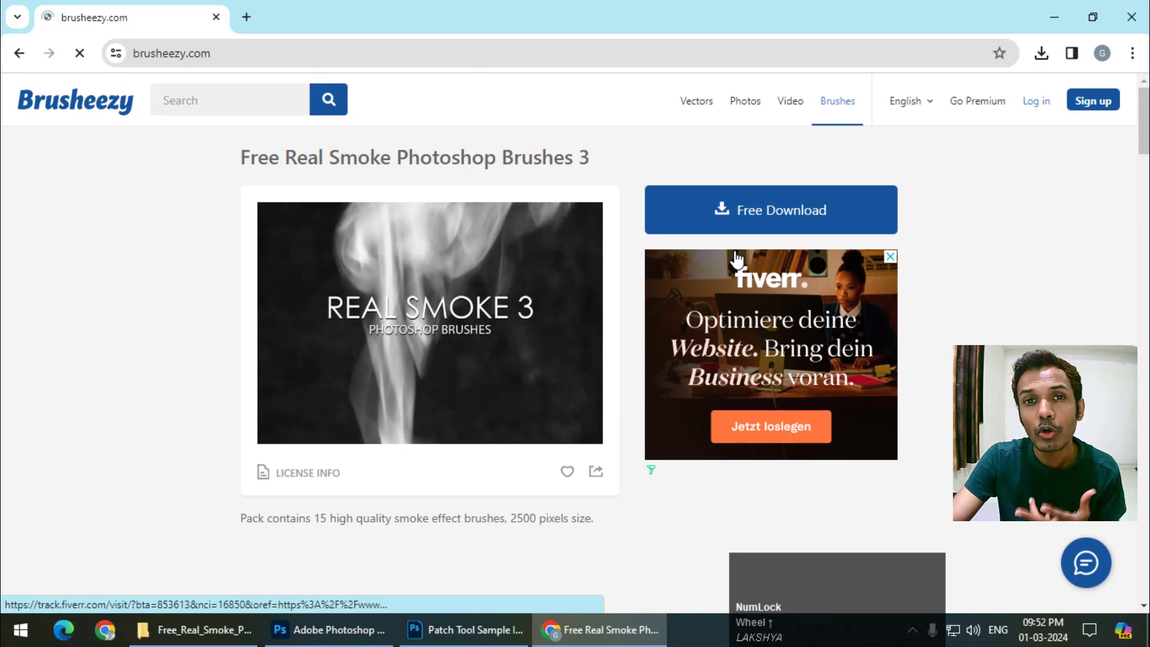
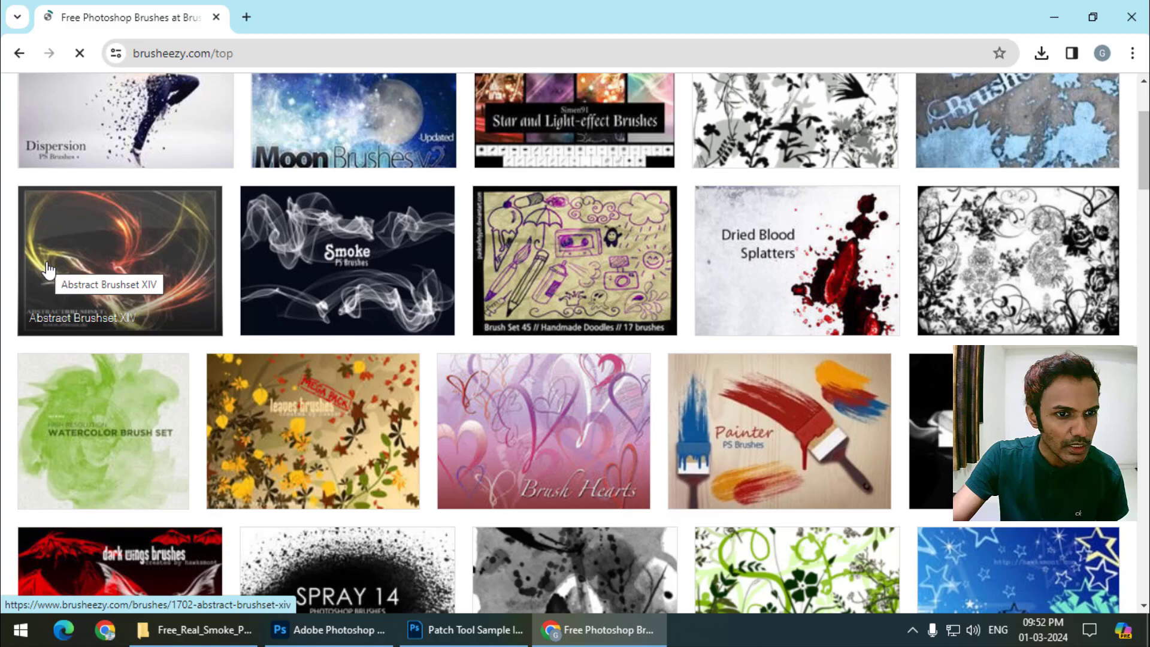
scroll("down", 3)
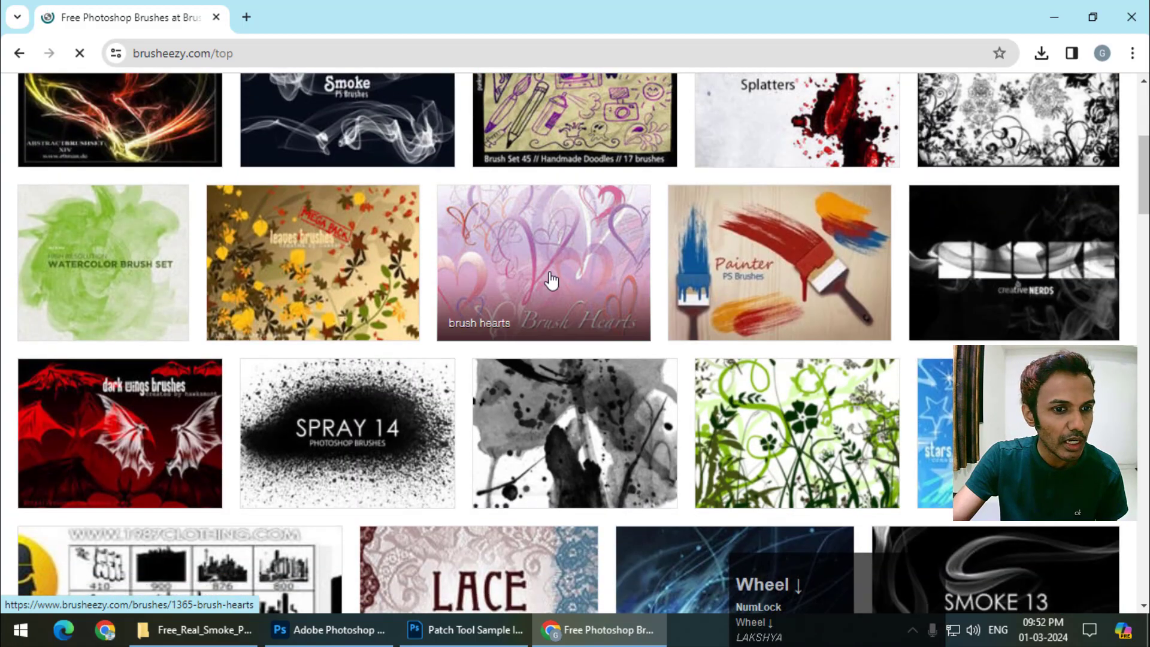
scroll("up", 3)
scroll("down", 3)
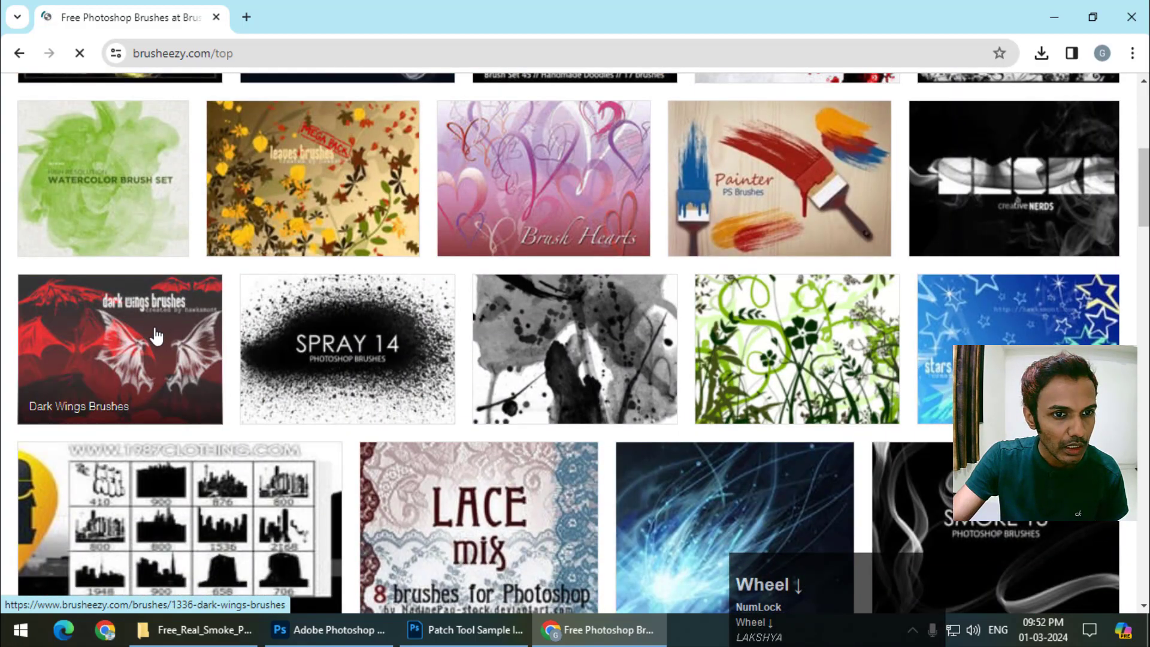
scroll("down", 3)
scroll("down", 3)
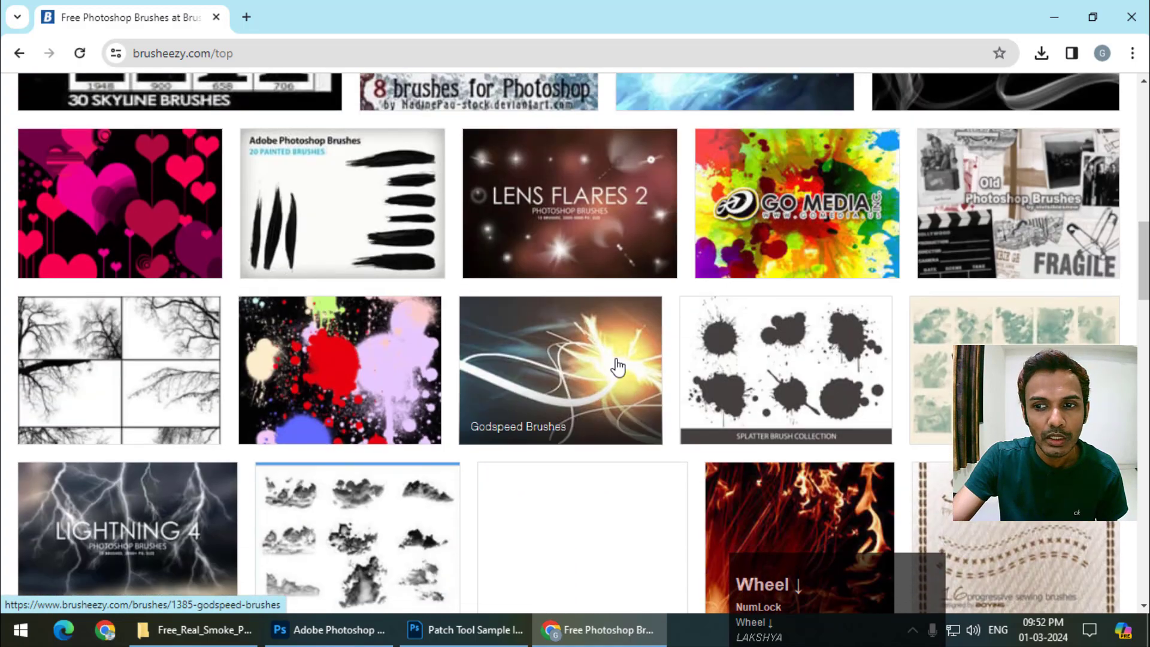
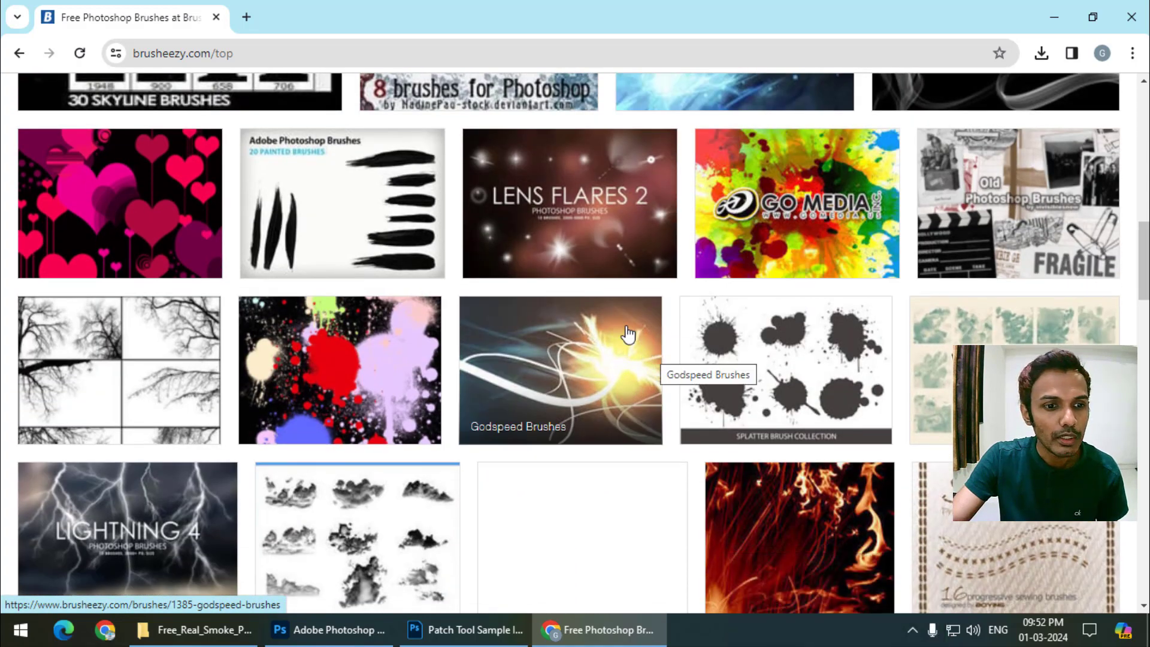
scroll("down", 3)
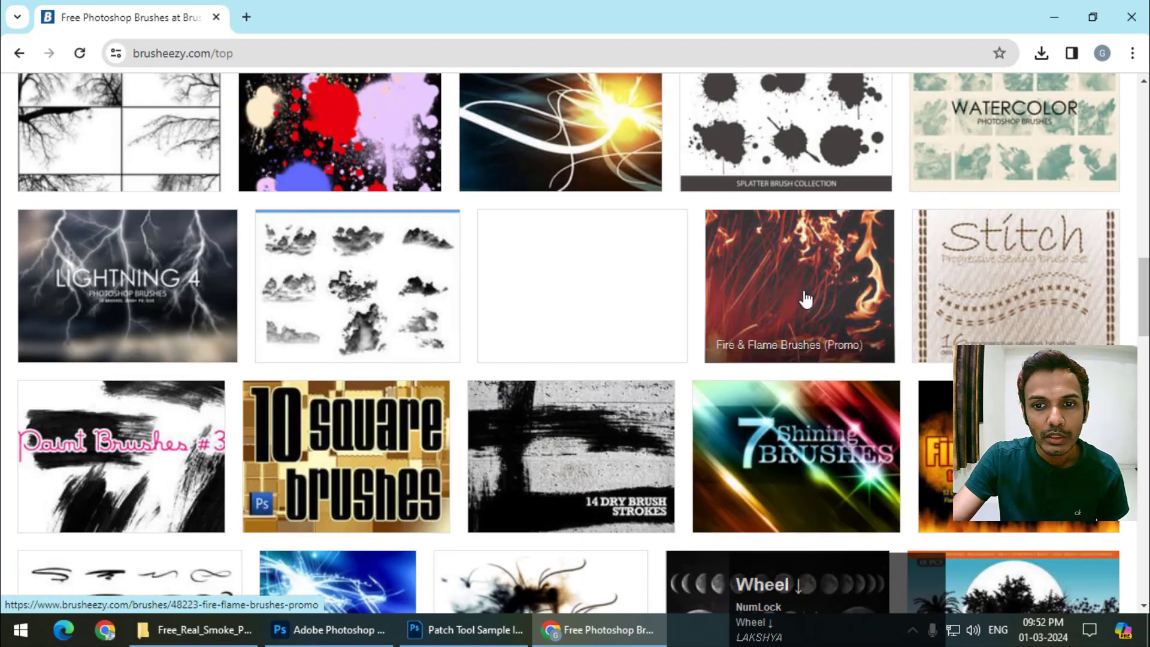
scroll("up", 3)
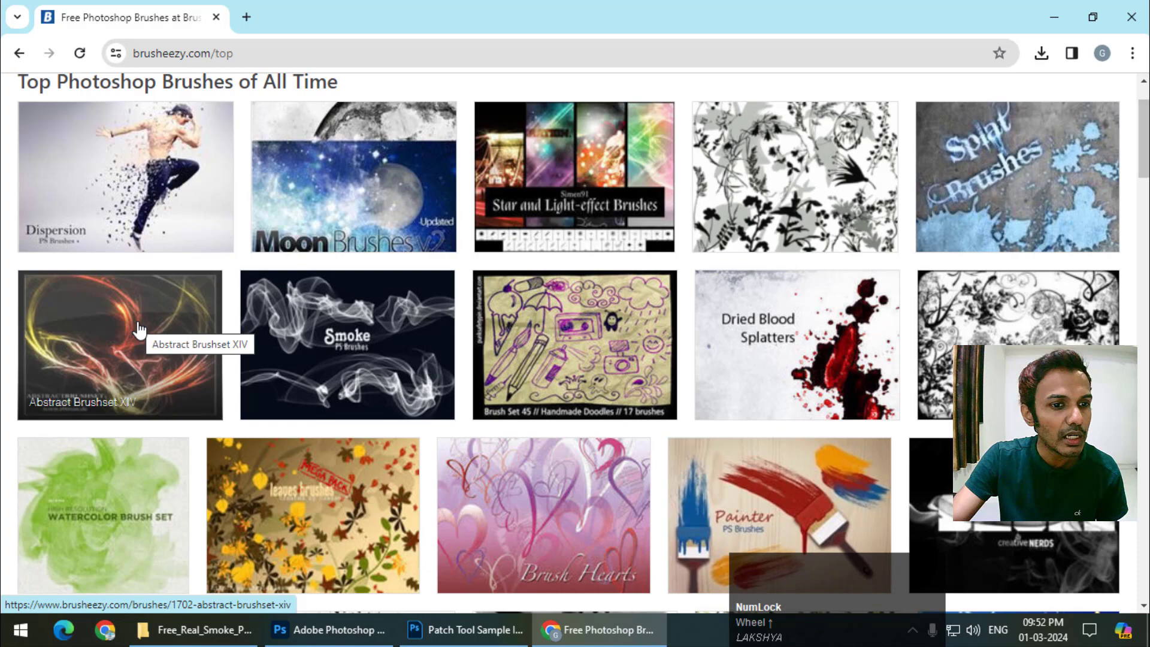
- Open the Abstract Brushset XIV page and start its free download, bringing up the login prompt
left_click(144, 347)
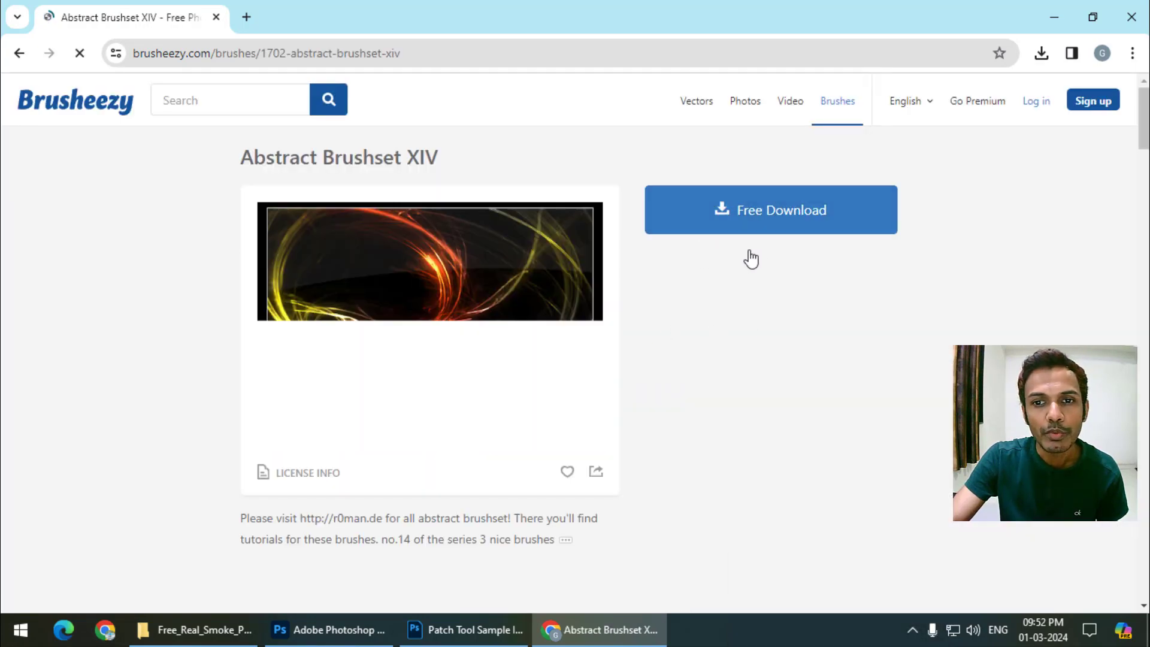
left_click(773, 236)
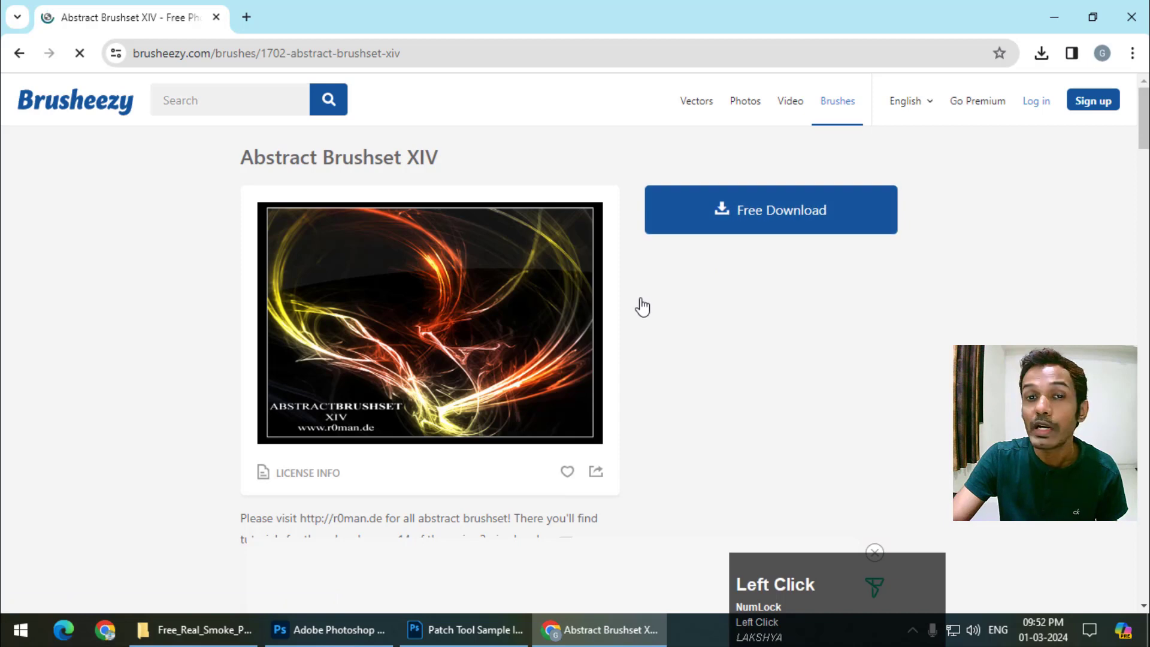
scroll("down", 3)
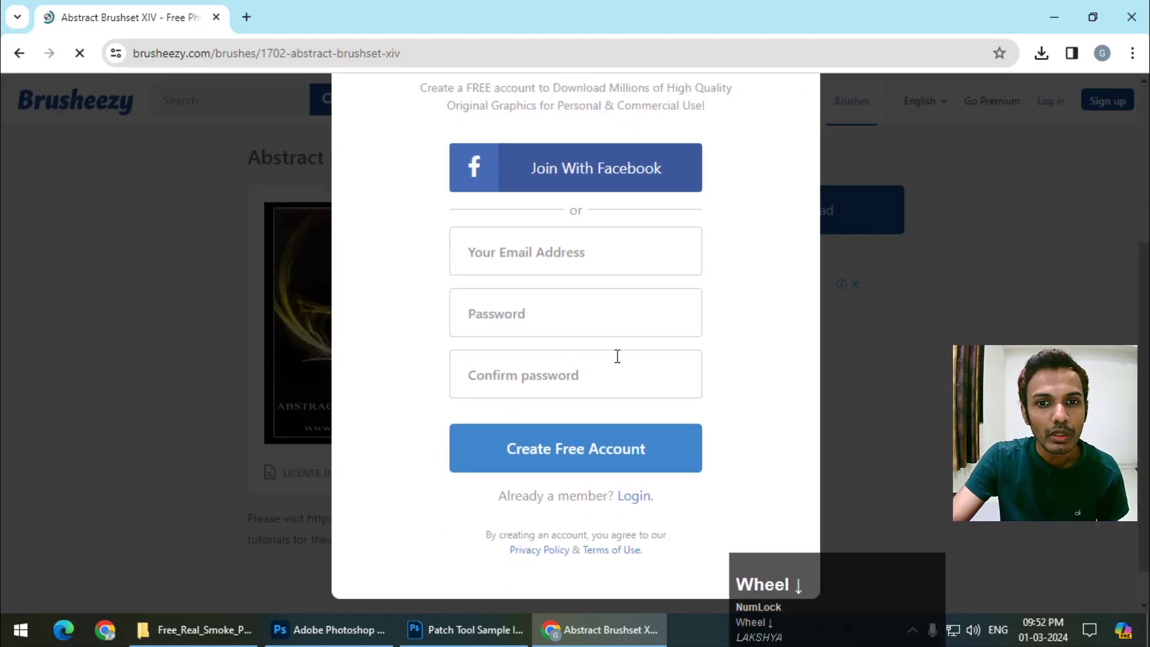
scroll("up", 3)
- Log in to Brusheezy with the existing lakshyastudios email account and password
left_click(986, 320)
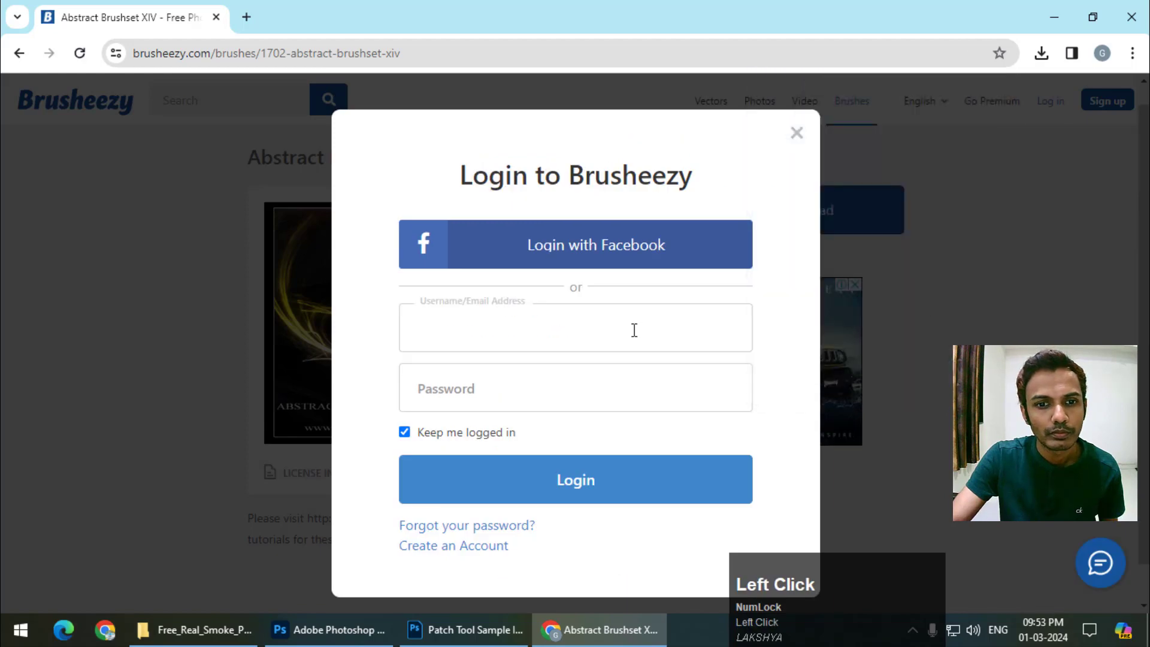
type("lakshyastUDIOS")
key("shift+2")
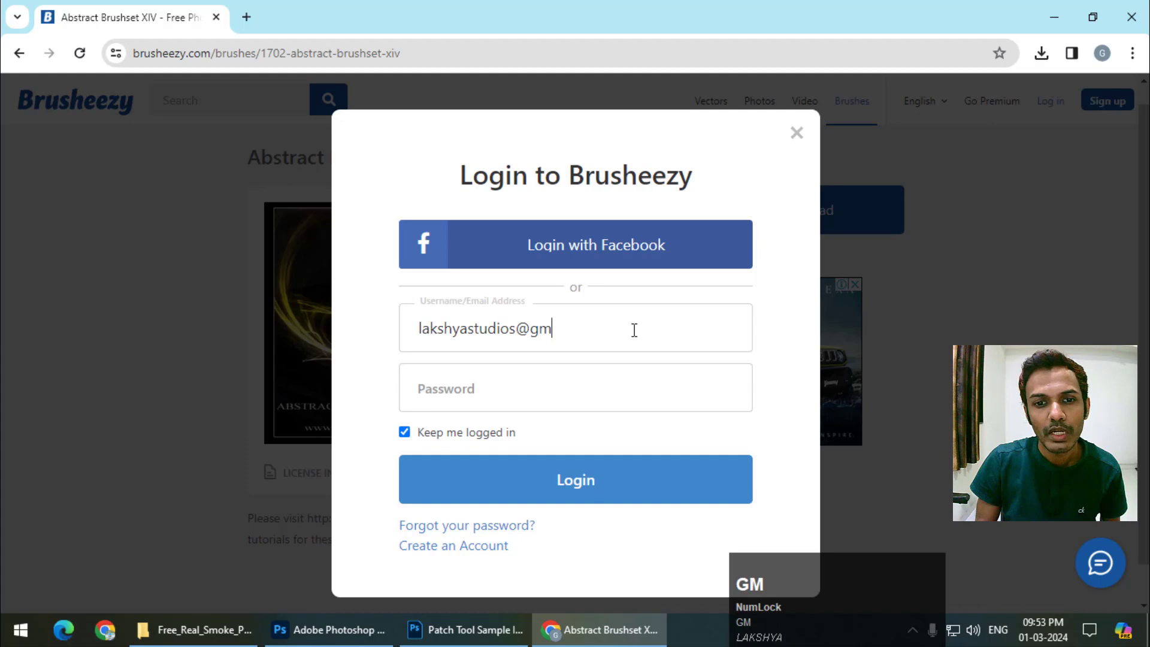
type("om")
key("Tab")
key("g")
type("32")
key("Return")
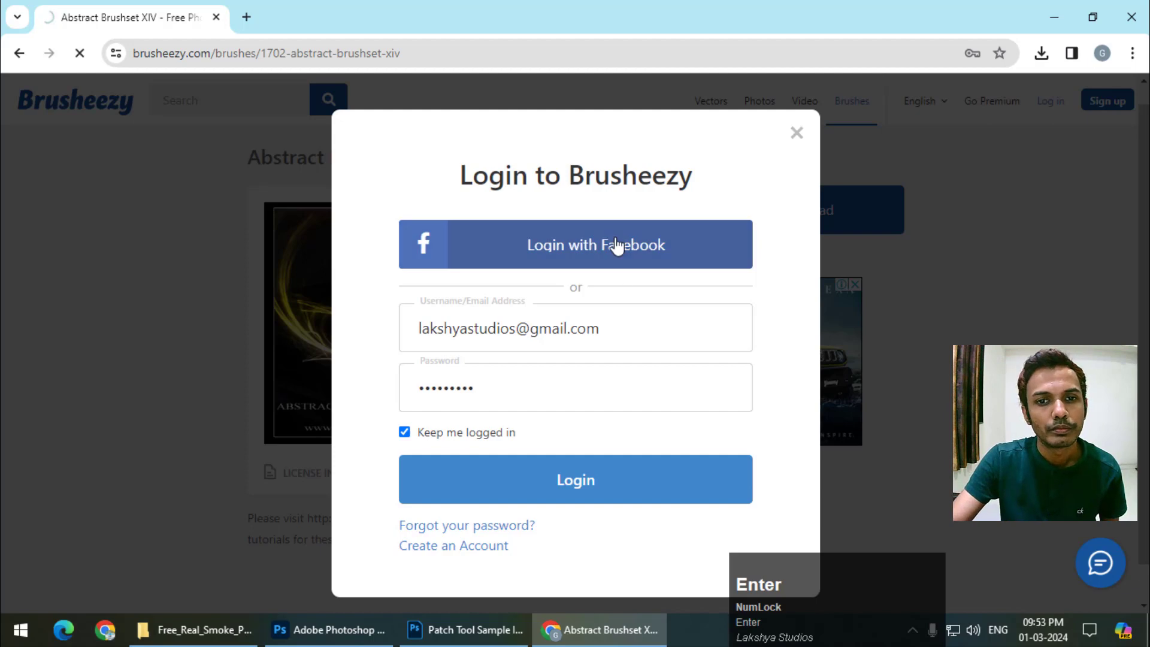
- Return to the Abstract Brushset XIV page with its download option showing again
scroll("up", 3)
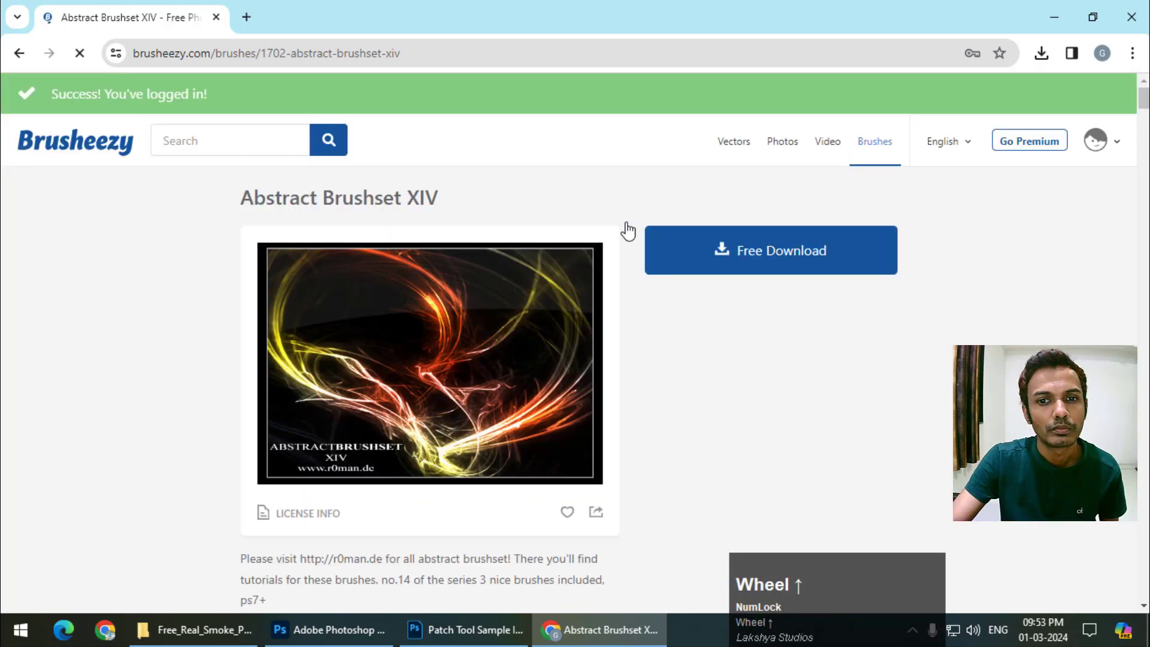
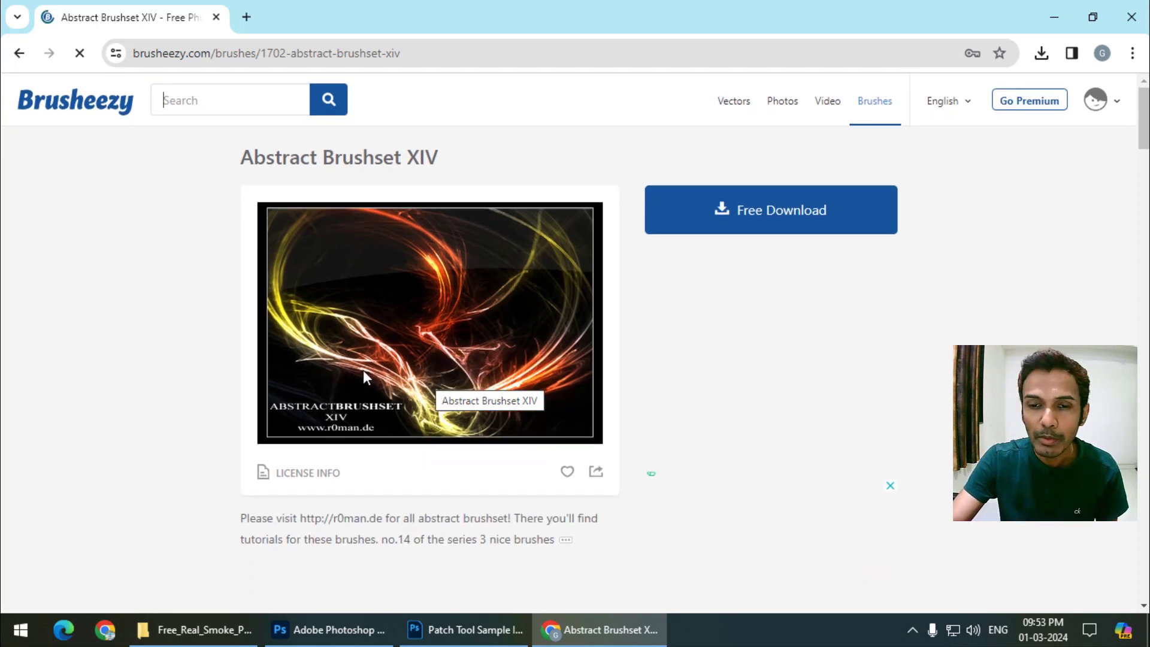
- Decline Chrome's save-password prompt and let the r0man_brush14.zip download finish
scroll("up", 3)
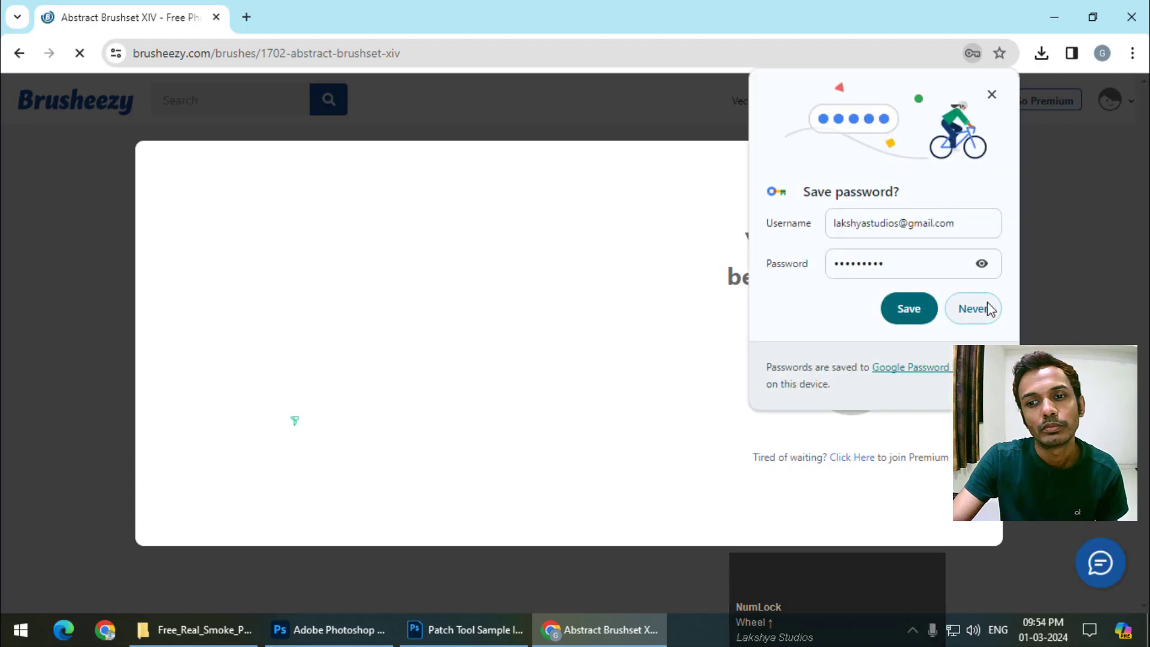
left_click(992, 309)
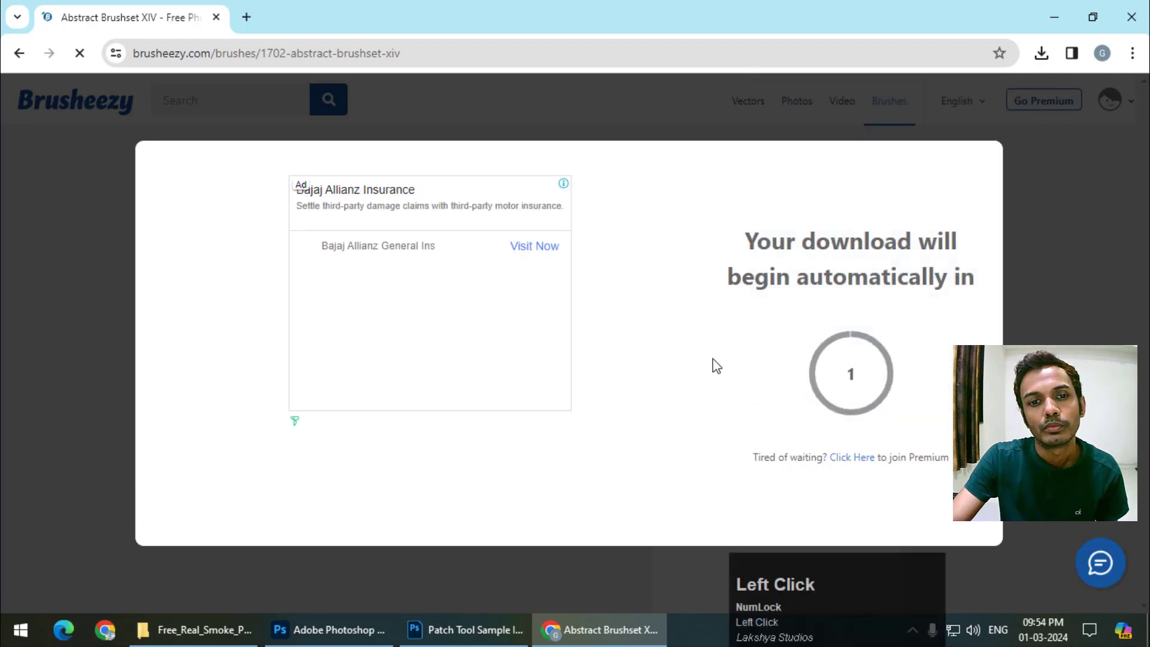
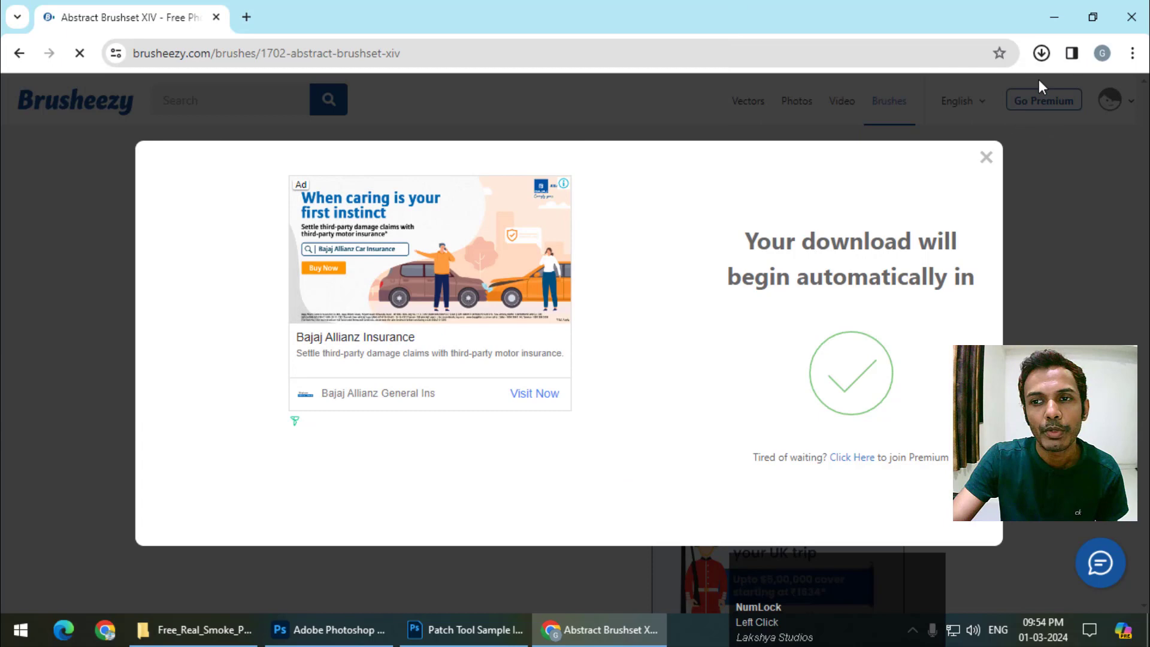
- Show the download in its folder and extract r0man_brush14.zip to an r0man_brush14 folder
left_click(1045, 63)
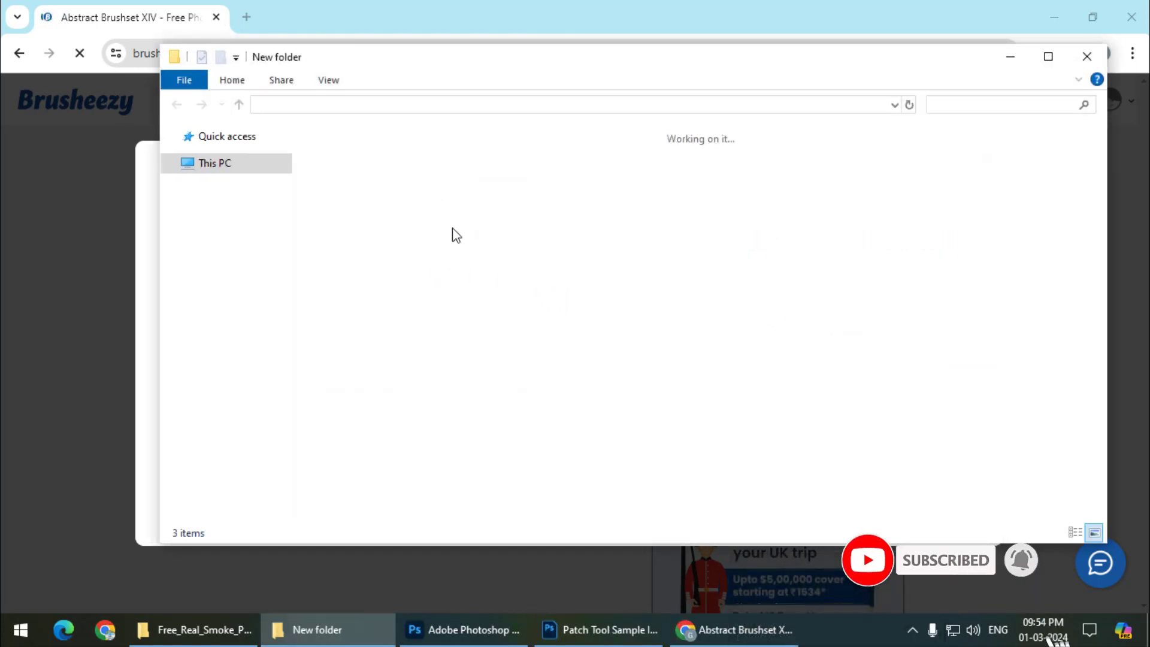
right_click(541, 179)
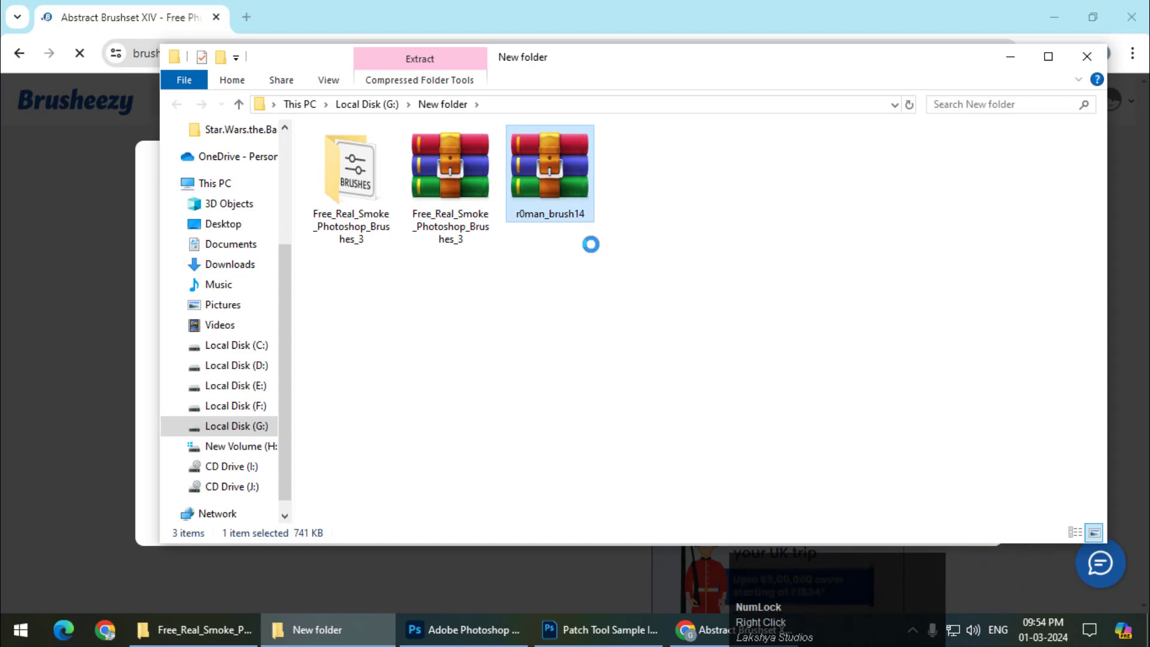
left_click(607, 291)
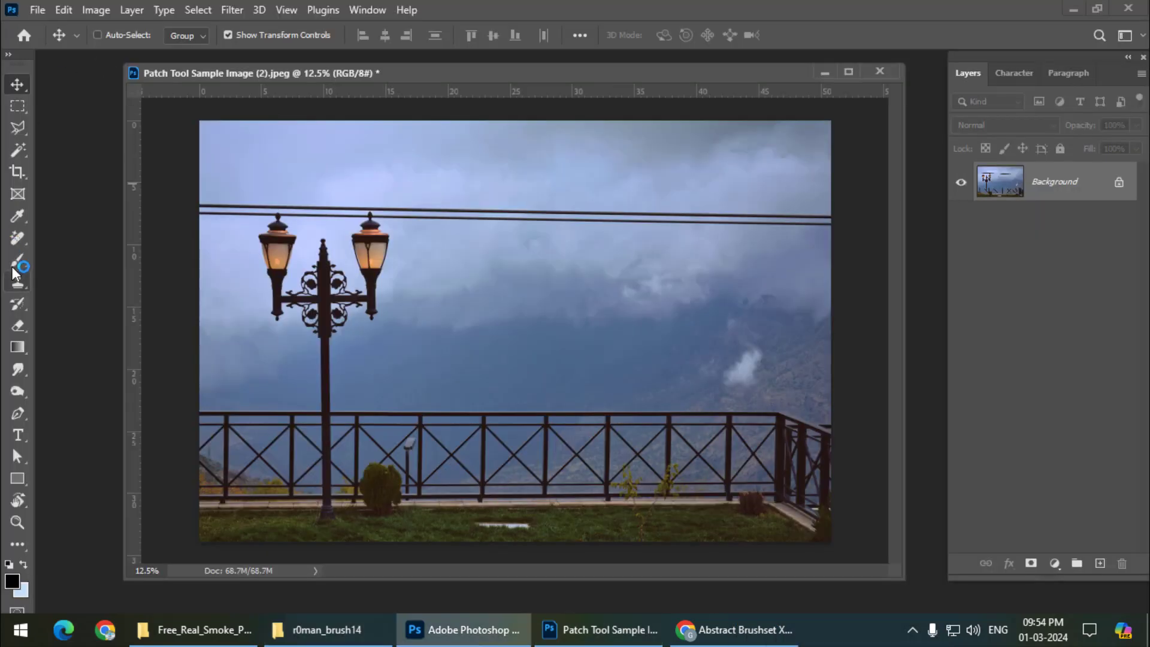
- Drag the r0man_brush14 ABR file into Photoshop so its brushes appear in the preset list
left_click_drag(16, 269, 14, 454)
scroll("down", 3)
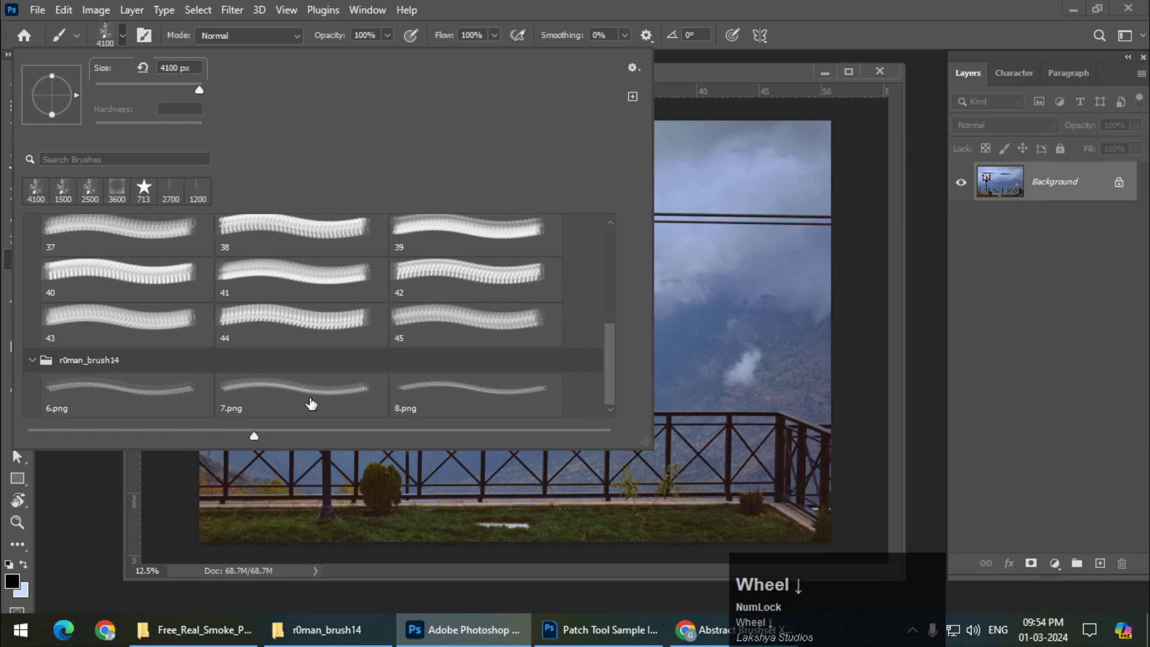
- Stamp an enlarged r0man_brush14 swirl in black across the sky, then switch the foreground colour toward white
left_click(310, 402)
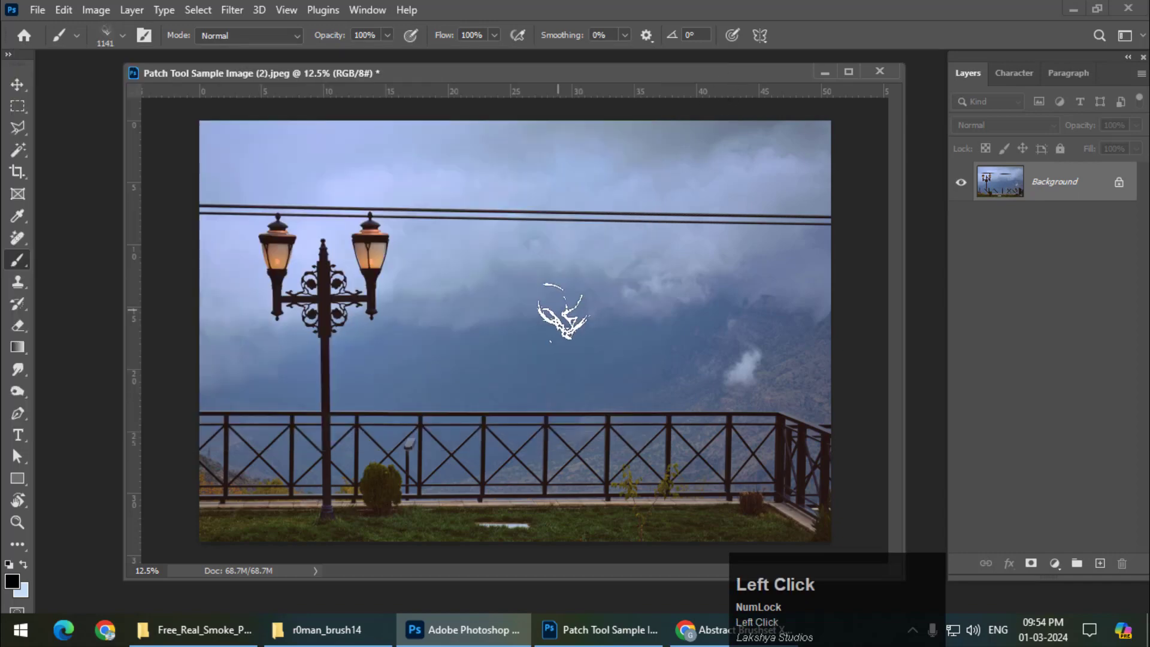
type("]]]]]]]]]]]]]]]]]]]]")
type("]]]]]]]")
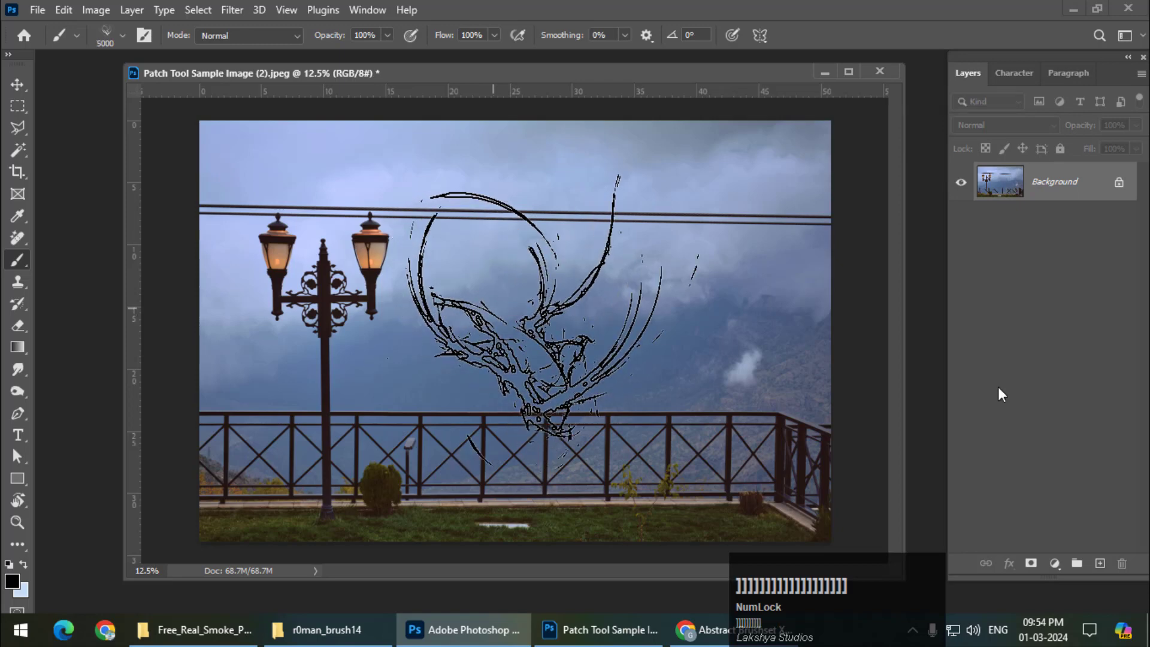
left_click(1103, 567)
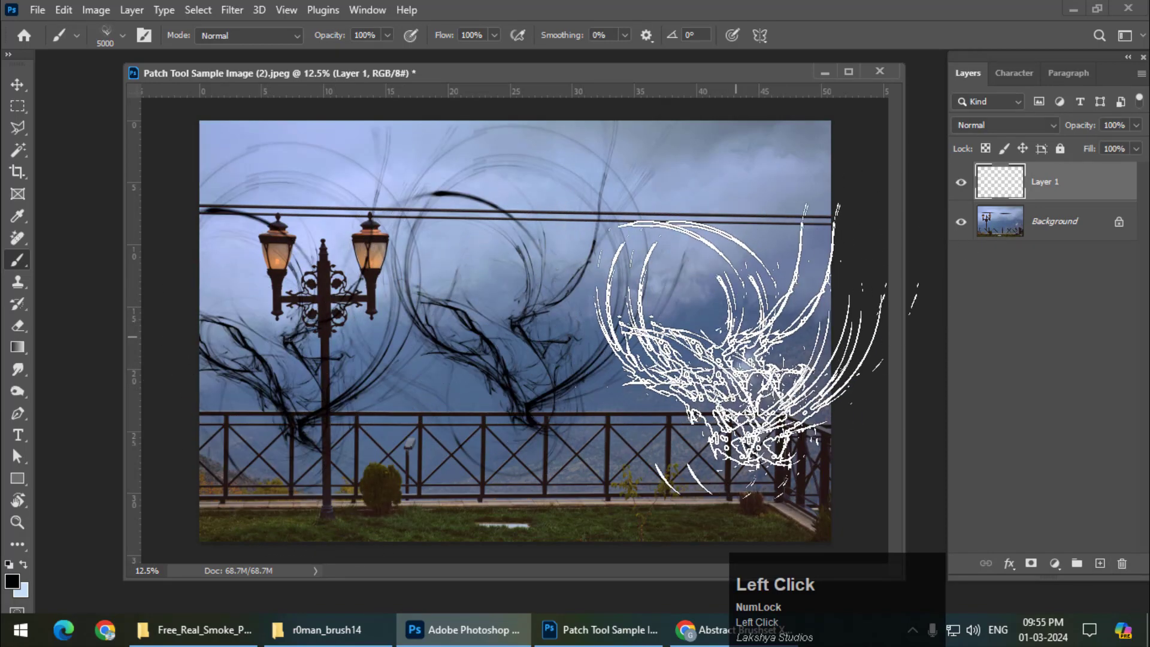
left_click(16, 591)
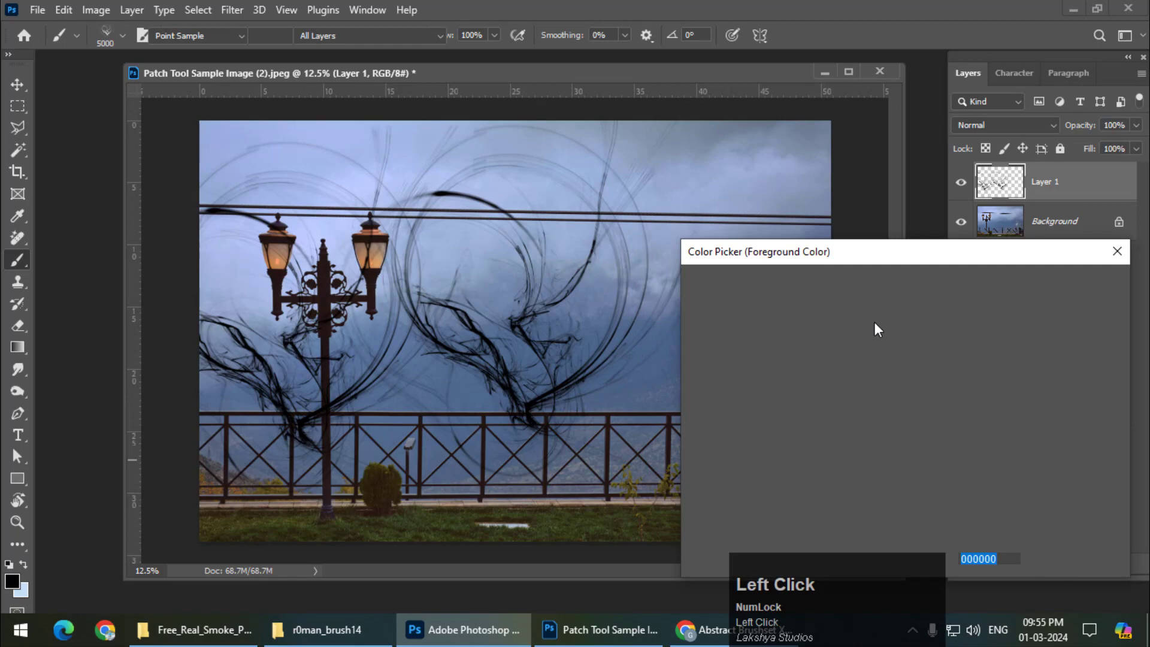